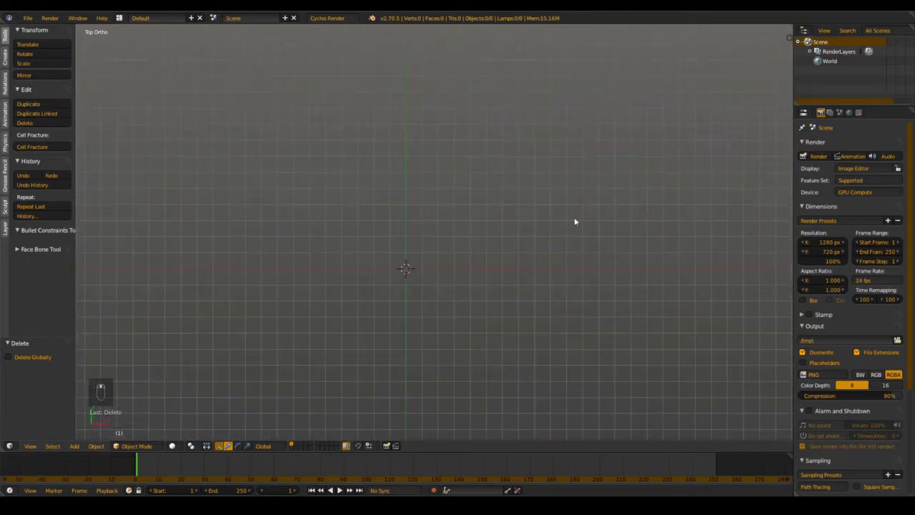
Step: Add a plane and stretch it along Y into a tall narrow strip
key(shift+a)
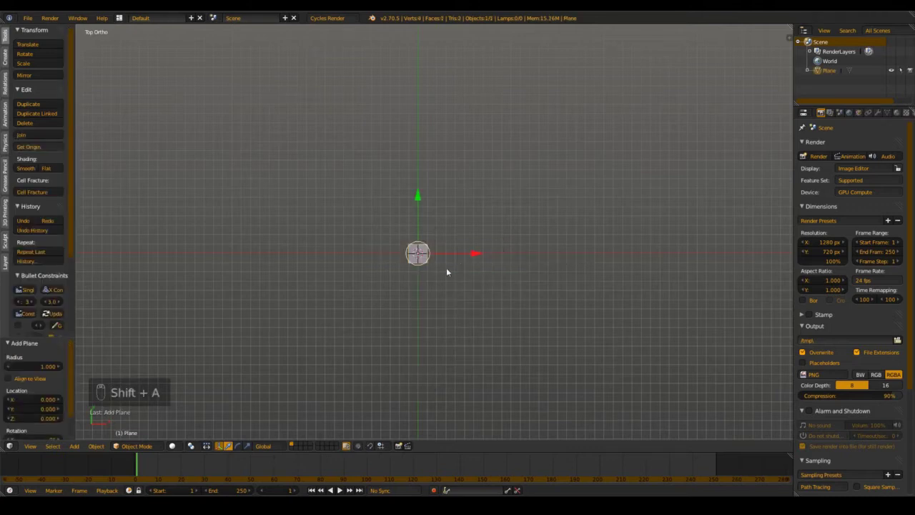
key(Tab)
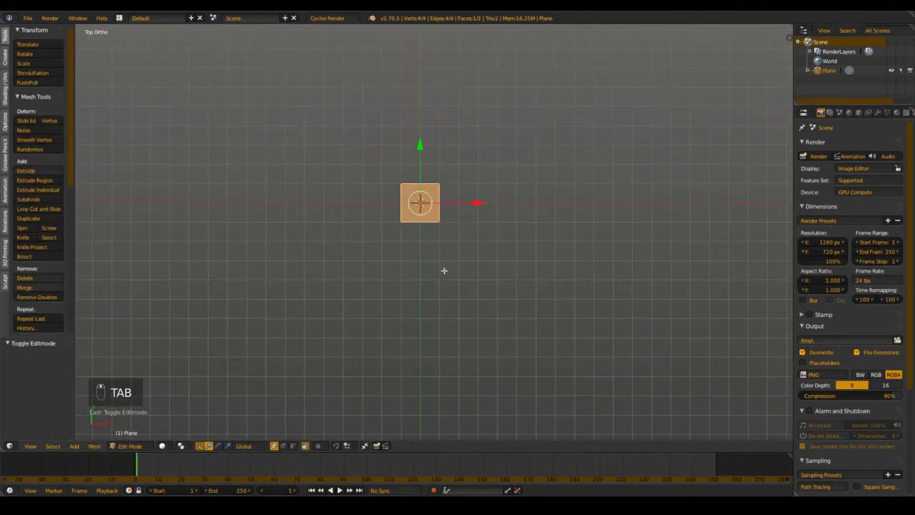
key(s)
key(Tab)
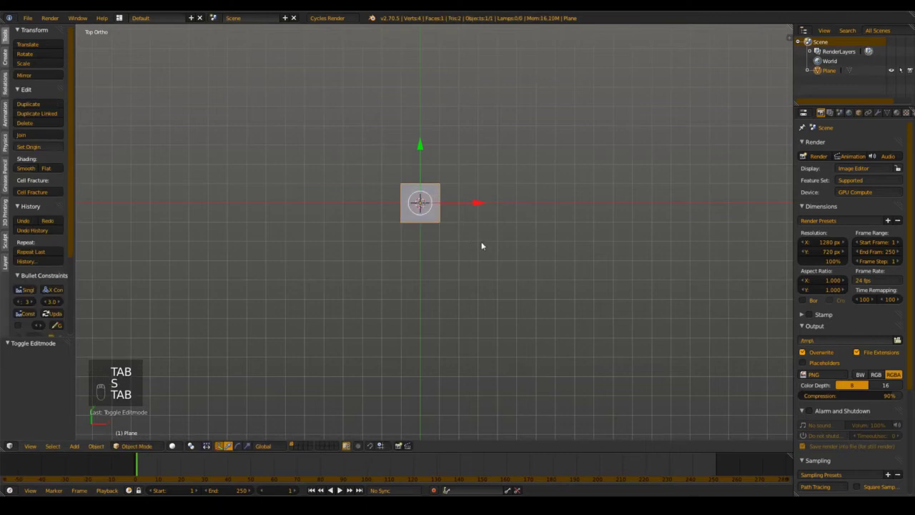
key(Tab)
key(s)
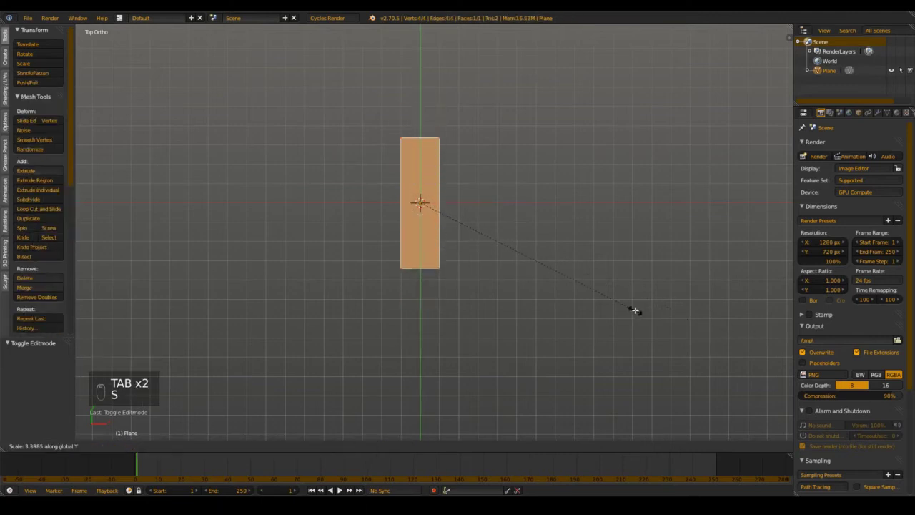
key(a)
Step: Loop-cut the strip and rotate its end vertices into pointed top and bottom tips
key(ctrl+r)
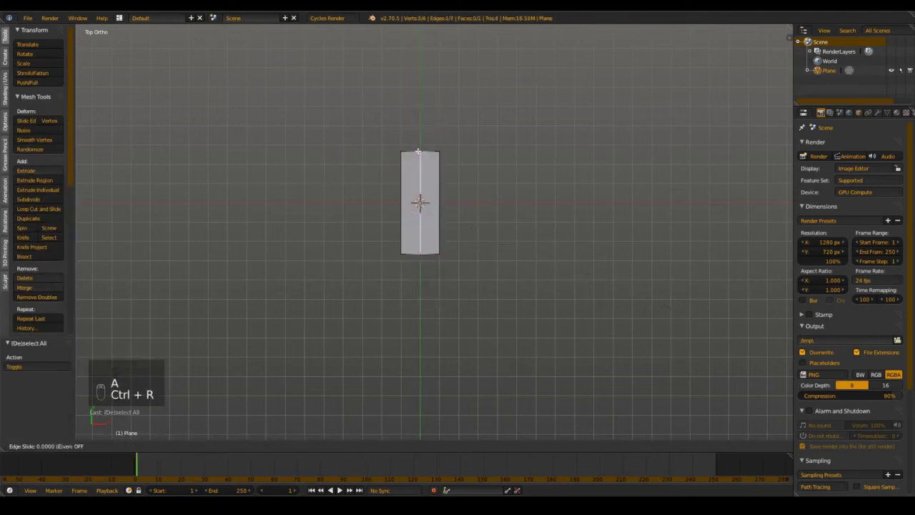
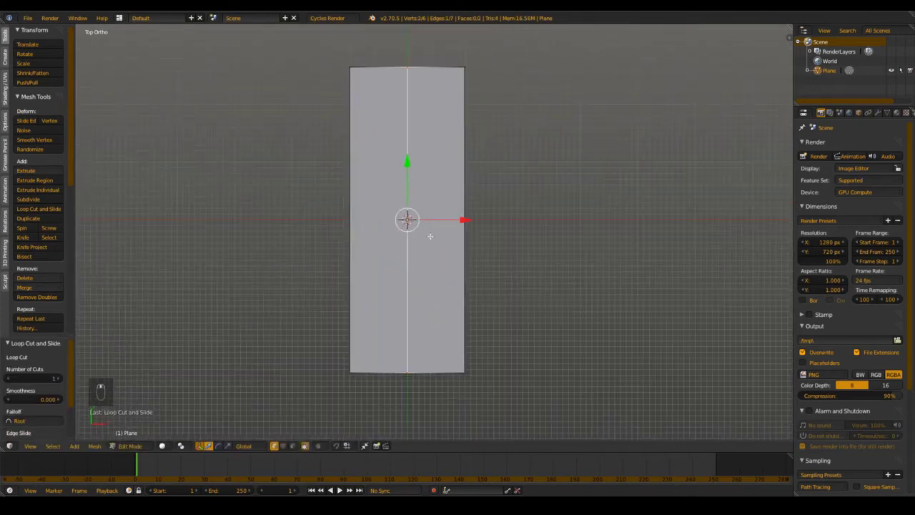
key(a)
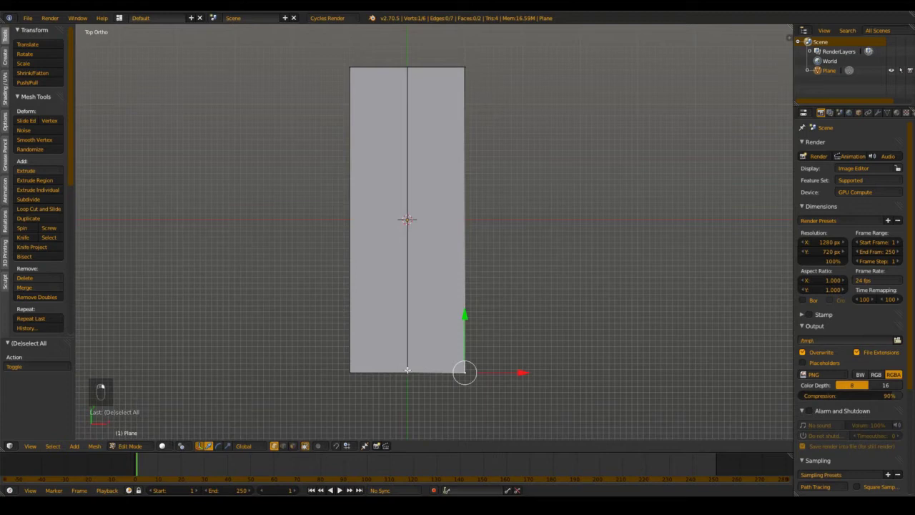
key(r)
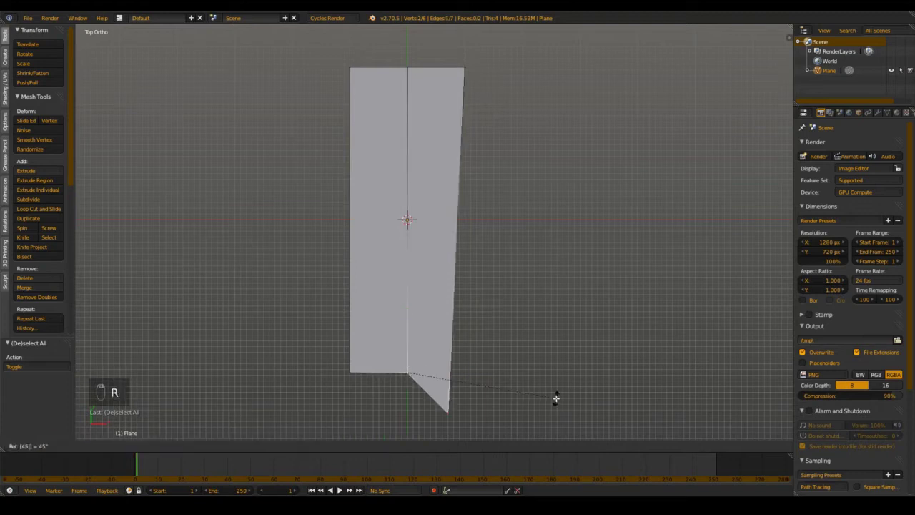
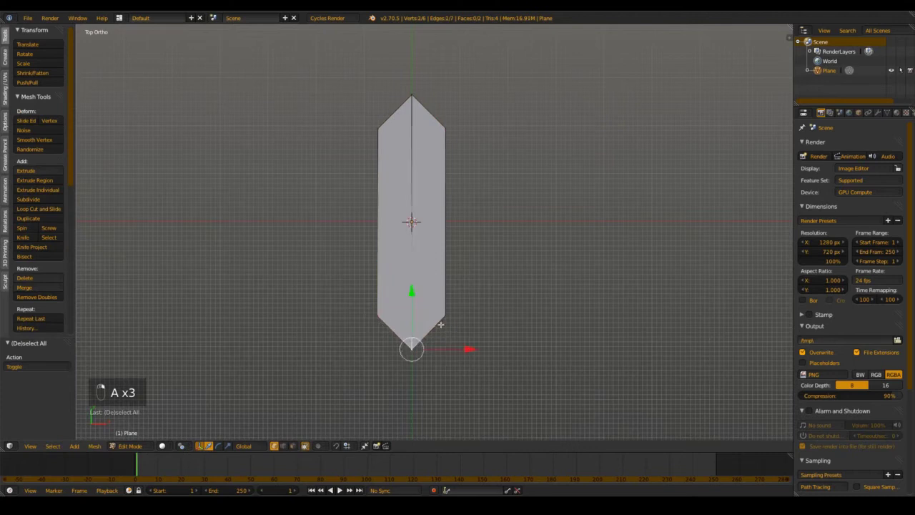
key(Tab)
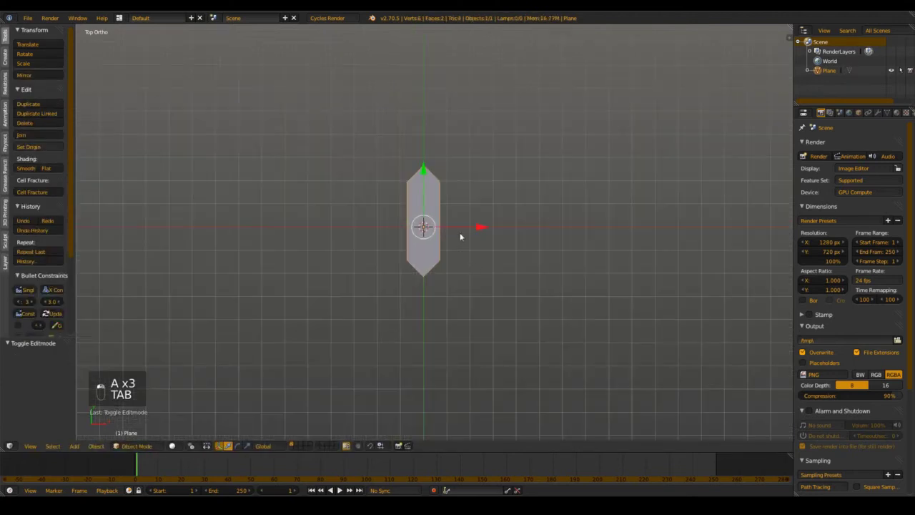
Step: Snap the 3D cursor to the bottom vertex and set the segment's origin there
key(Tab)
key(Tab)
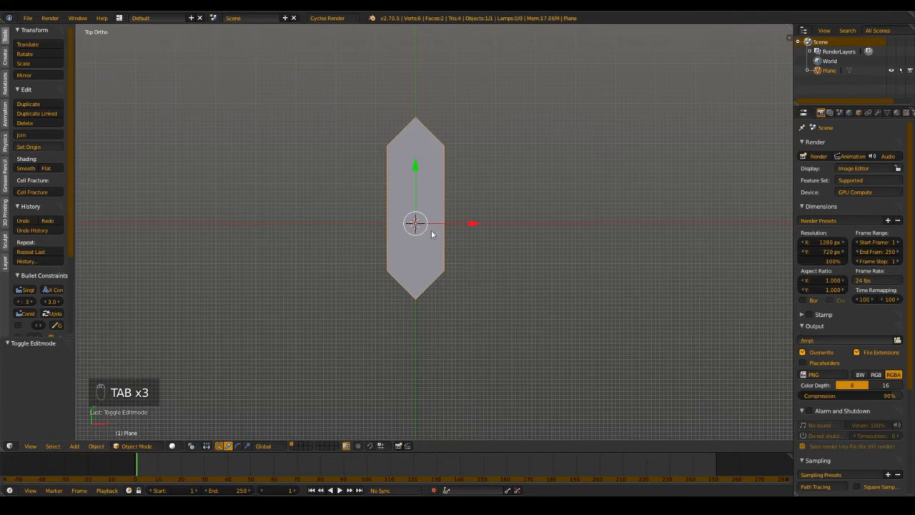
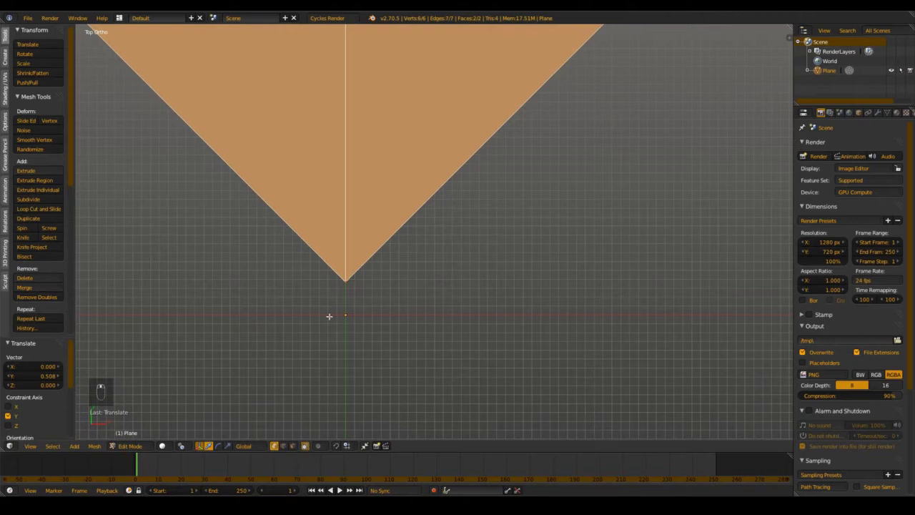
key(Tab)
key(g)
key(r)
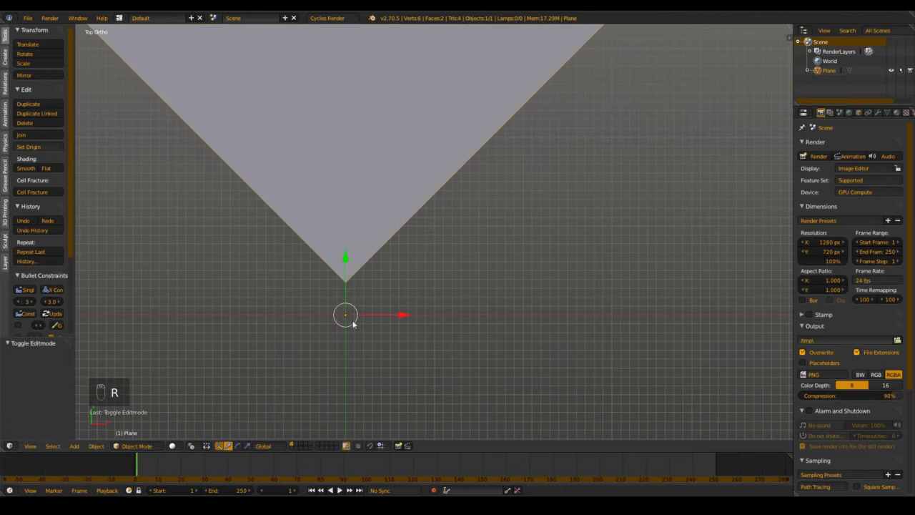
Step: Squeeze the segment narrower along the X axis
key(Tab)
key(Tab)
key(s)
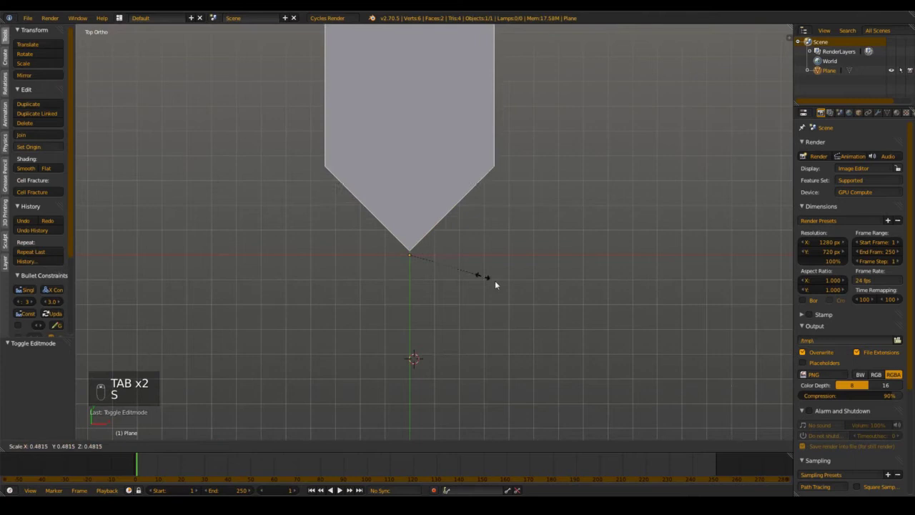
key(r)
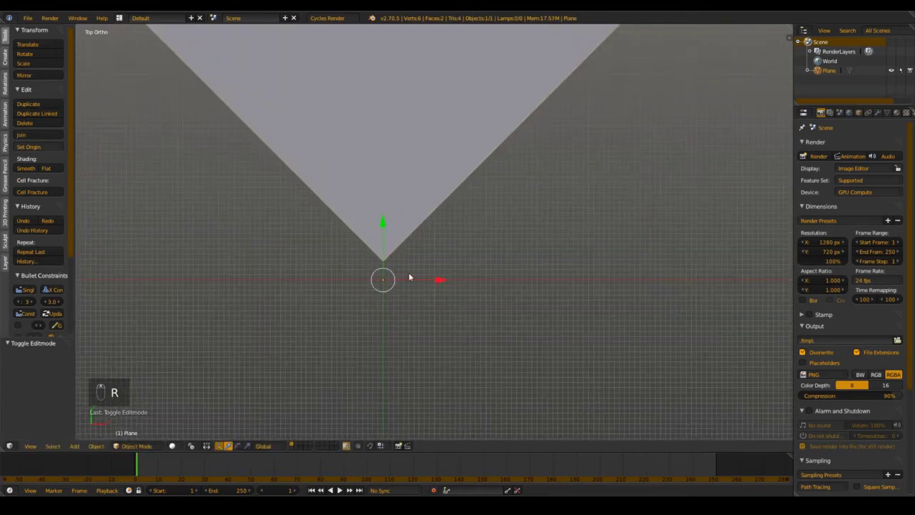
Step: Reposition the segment and nudge its mesh in Edit Mode
key(g)
drag(400, 293, 462, 266)
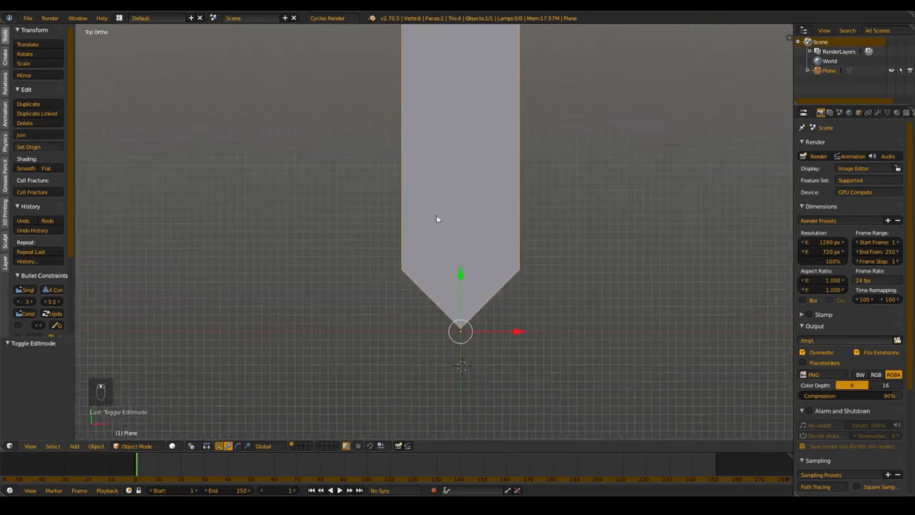
key(g)
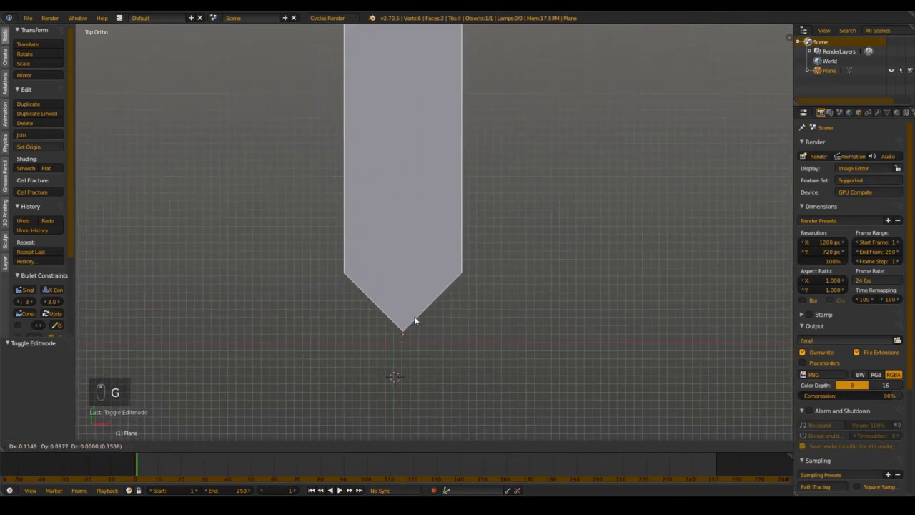
drag(403, 324, 416, 314)
key(Tab)
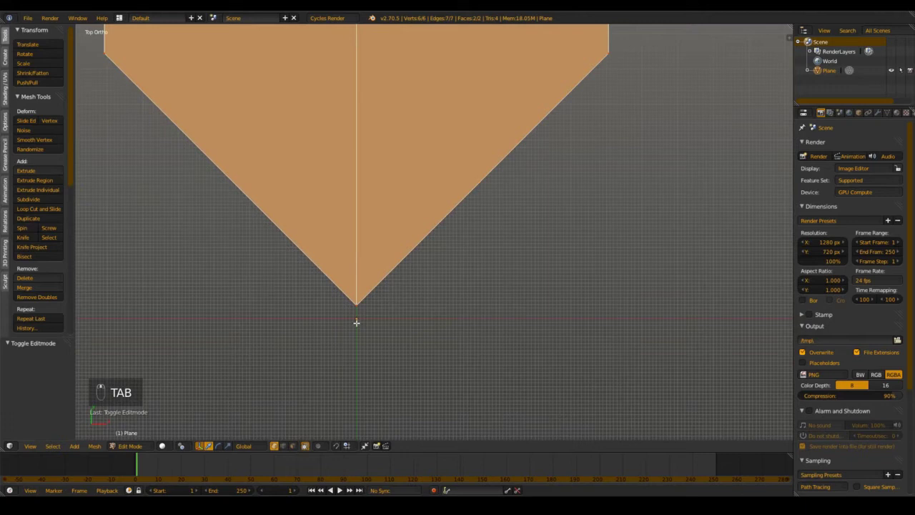
key(g)
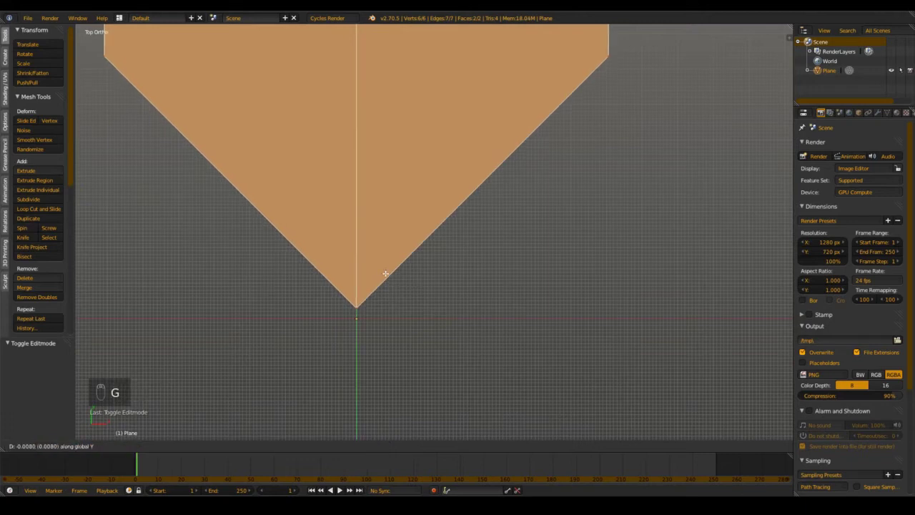
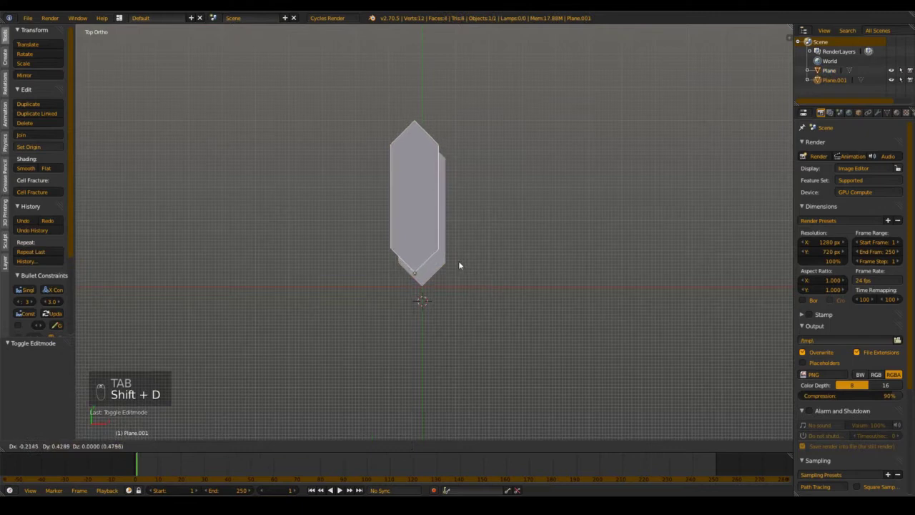
Step: Discard a stray duplicate segment and return to the original on its layer
drag(472, 259, 463, 280)
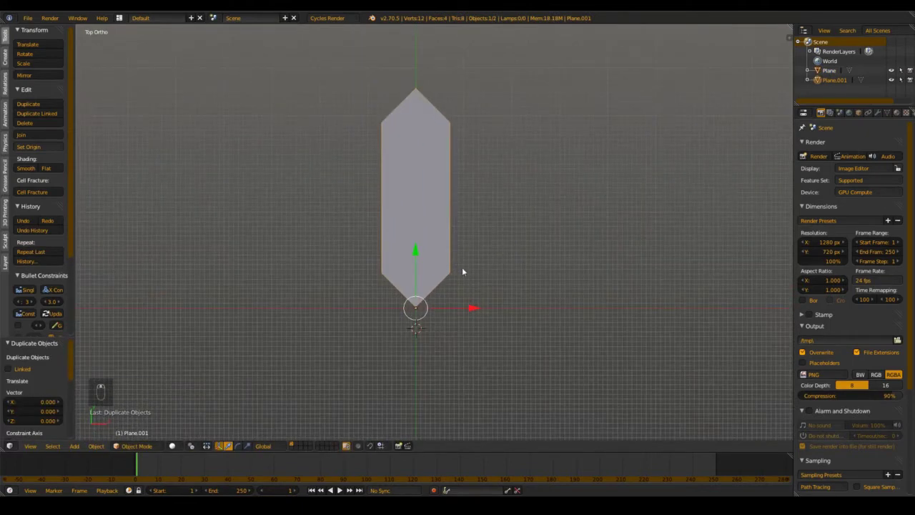
key(r)
click(547, 273)
key(Delete)
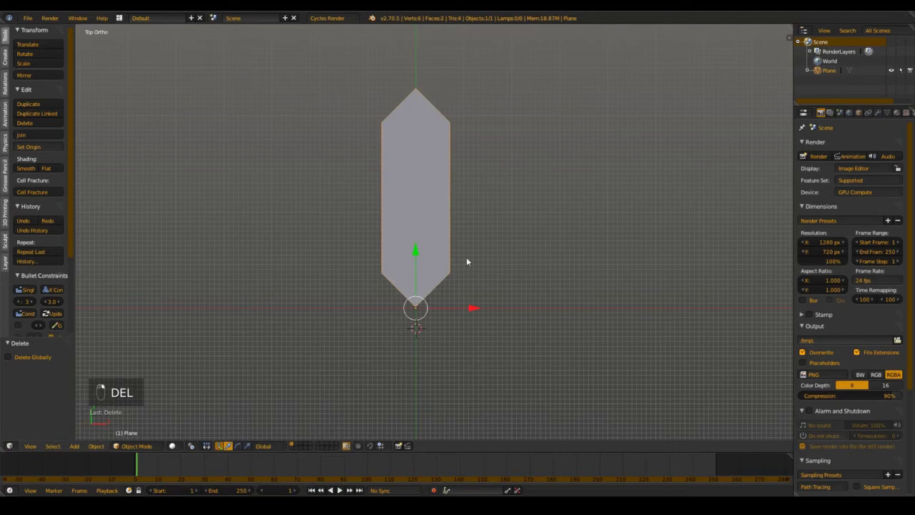
key(shift+d)
key(4)
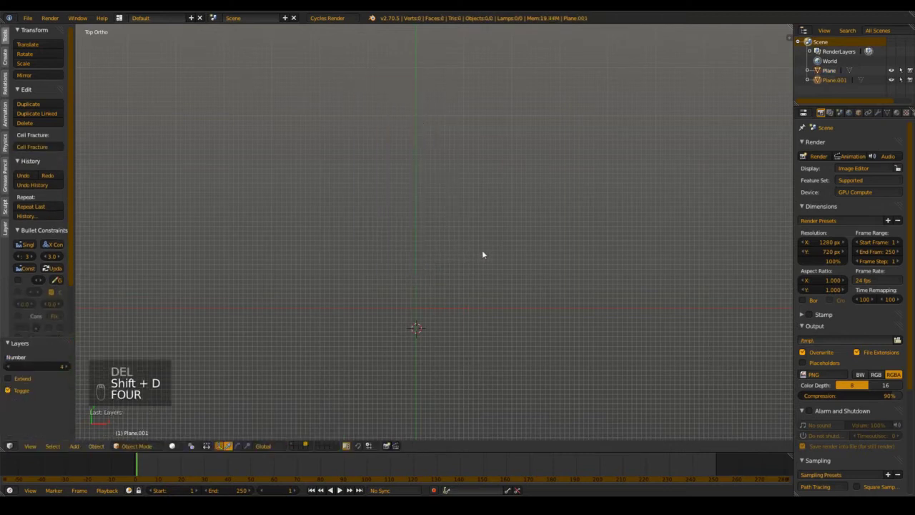
key(2)
key(1)
key(g)
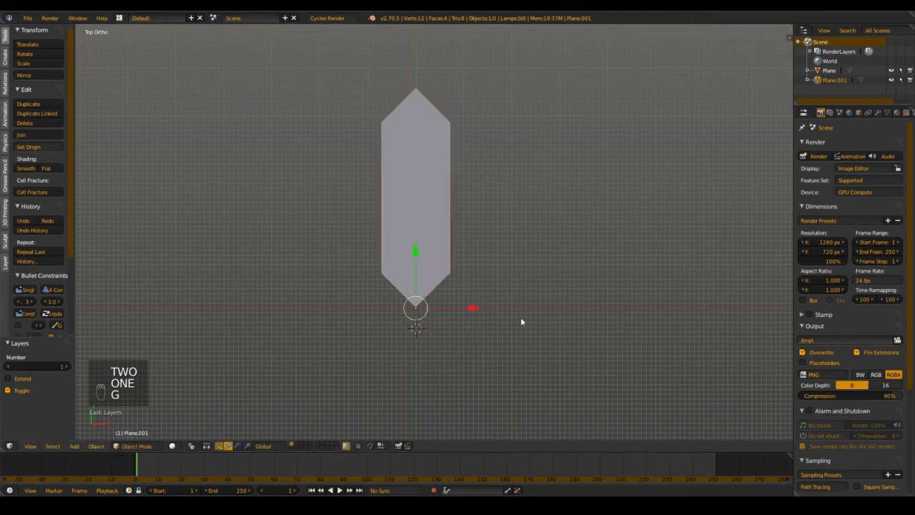
Step: Duplicate two more segments, rotating one 90° horizontal, all meeting at the shared tip
key(r)
drag(569, 306, 505, 291)
key(shift+d)
drag(500, 290, 531, 305)
key(r)
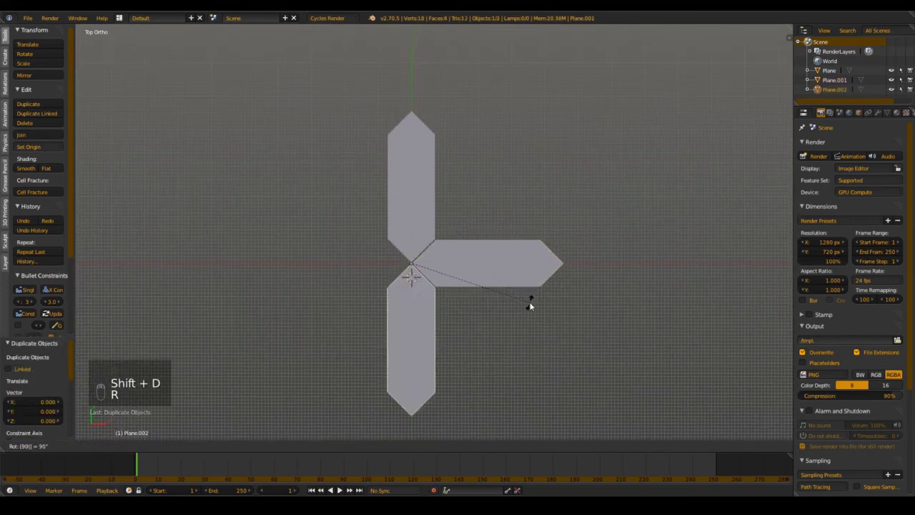
drag(531, 305, 430, 245)
key(a)
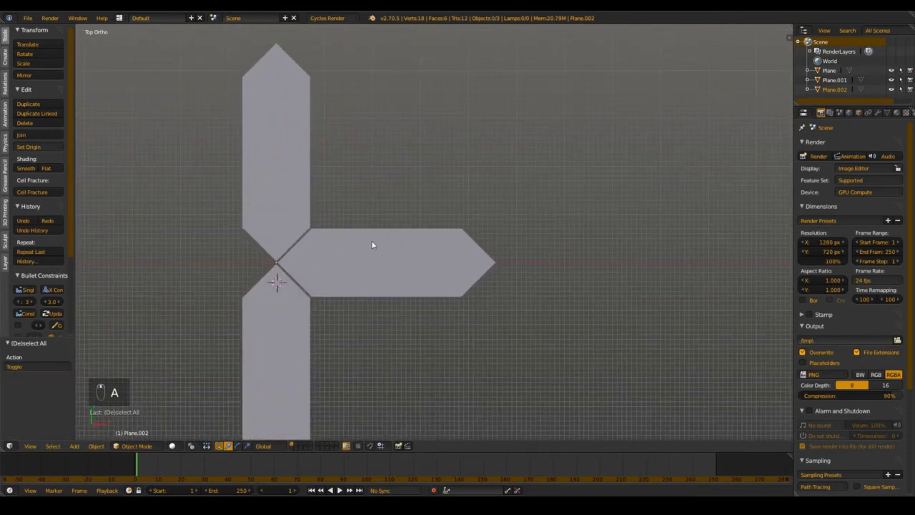
click(370, 240)
Step: Add a loop cut across the horizontal segment and search for the hook command
key(Tab)
key(a)
key(ctrl+r)
key(space)
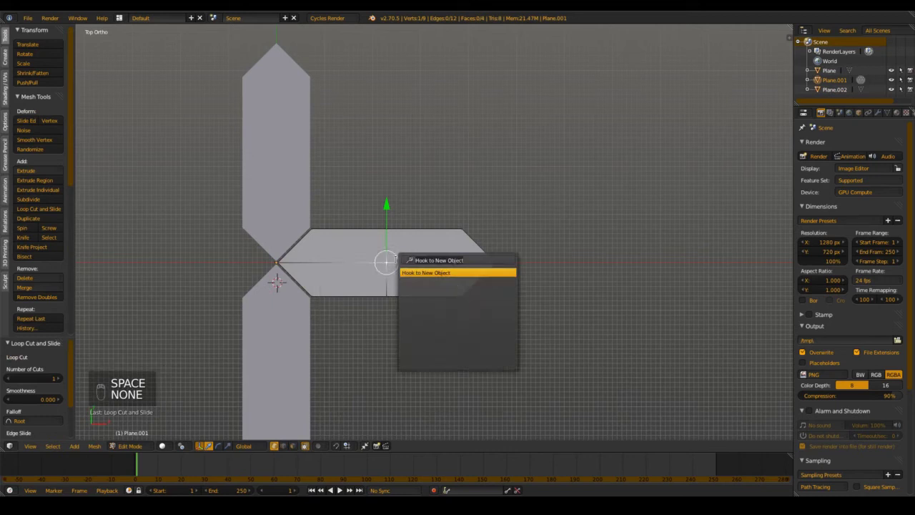
key(o)
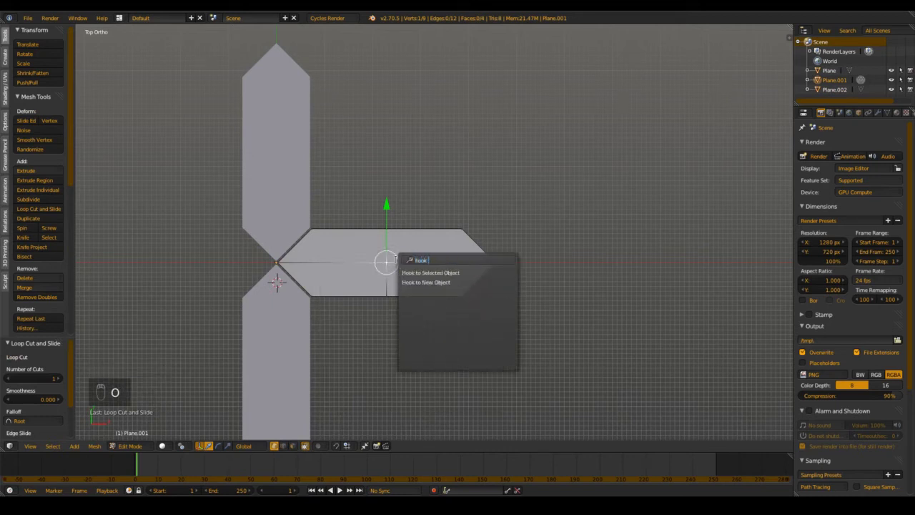
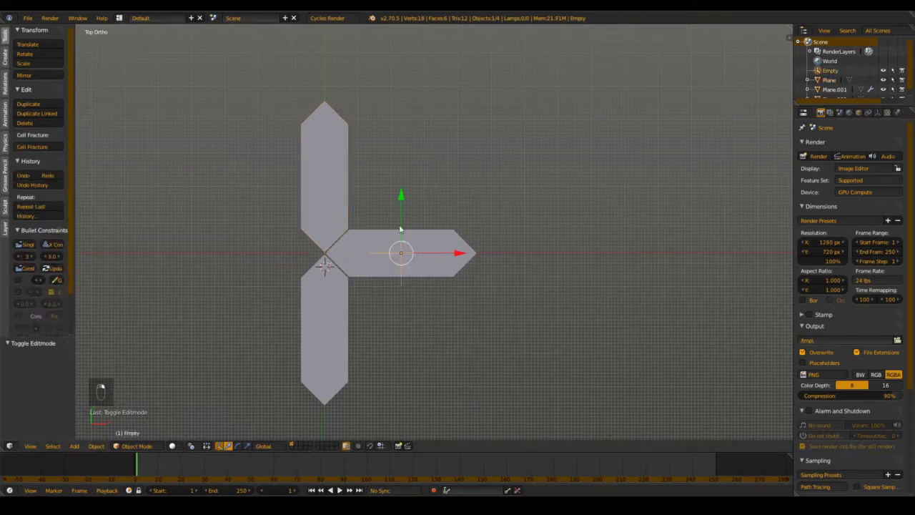
Step: Join the vertical and horizontal bars into one mesh with Ctrl+J
key(g)
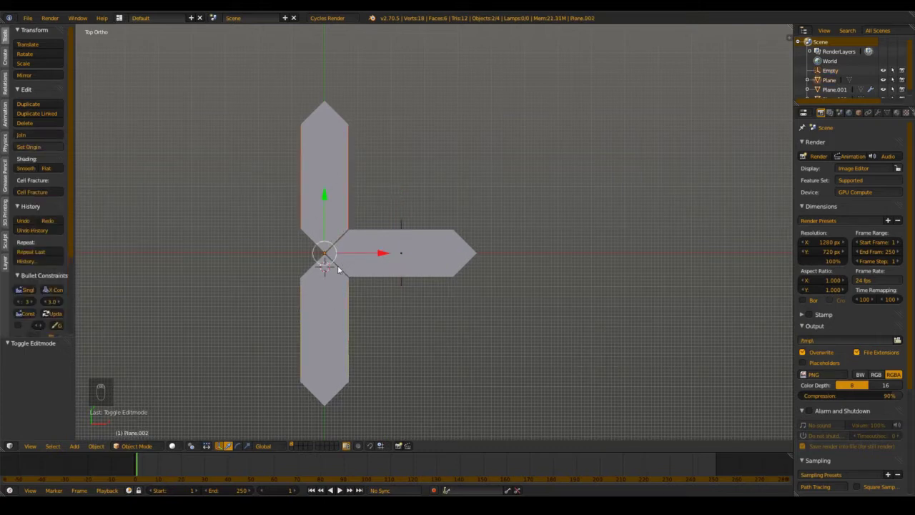
key(ctrl+j)
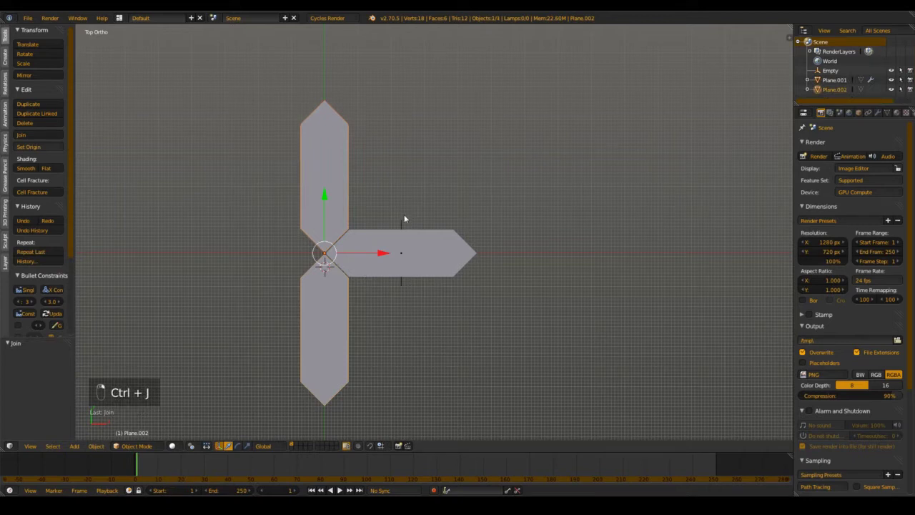
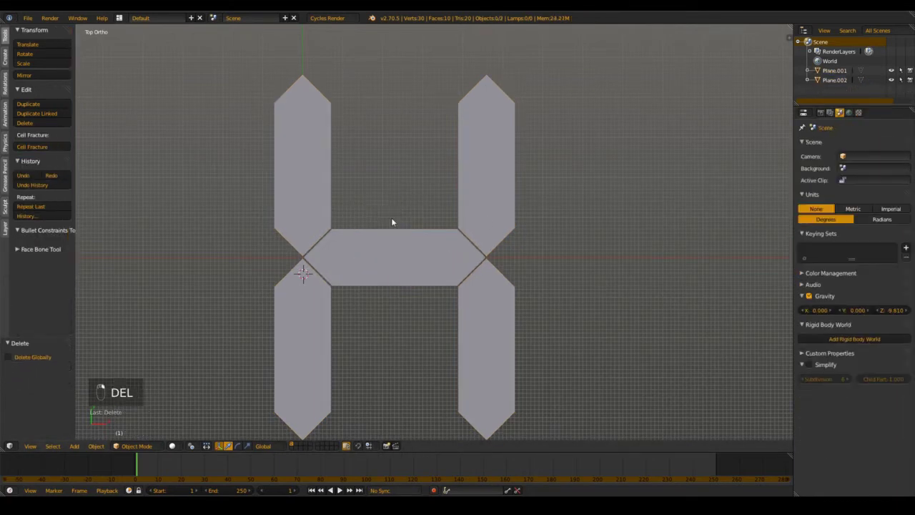
Step: Delete the helper empty and reopen the joined digit mesh for vertex editing
key(ctrl+z)
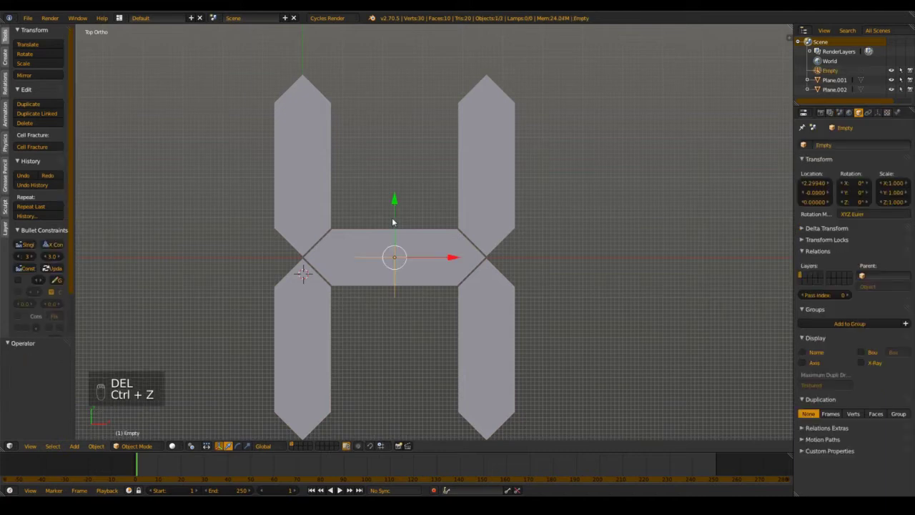
key(Delete)
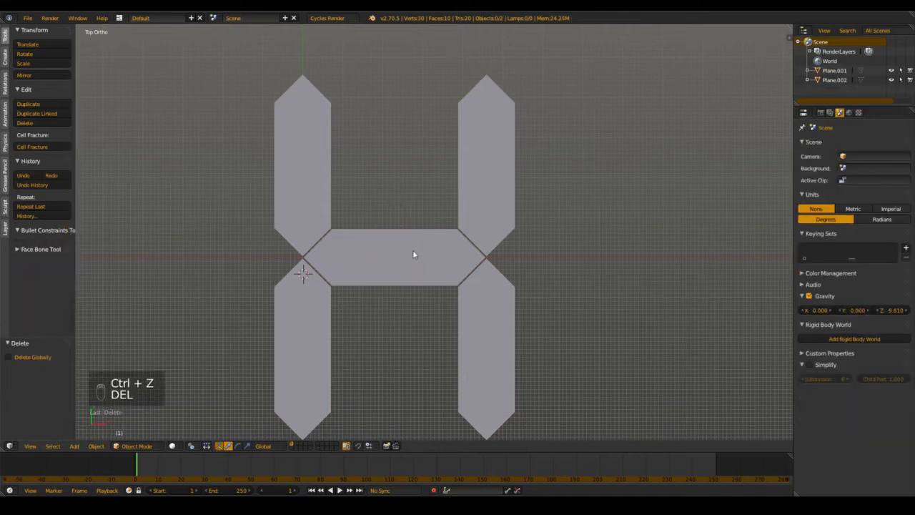
key(Tab)
key(Tab)
Step: Merge both bar meshes into one object and open the snap menu at a tip vertex
key(a)
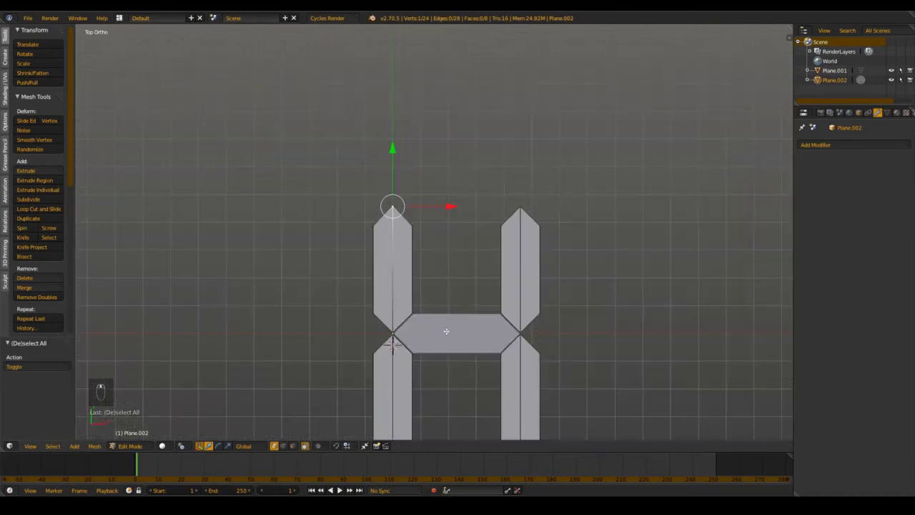
key(Tab)
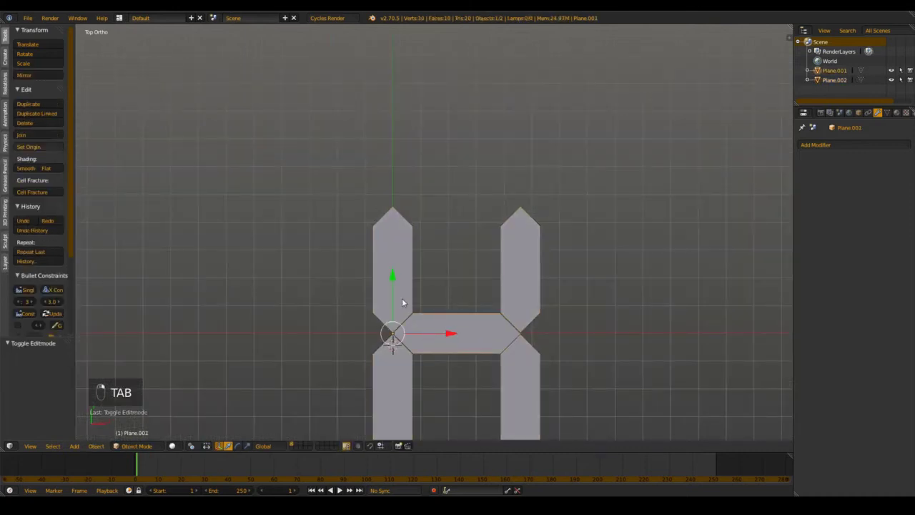
key(ctrl+j)
key(Tab)
key(a)
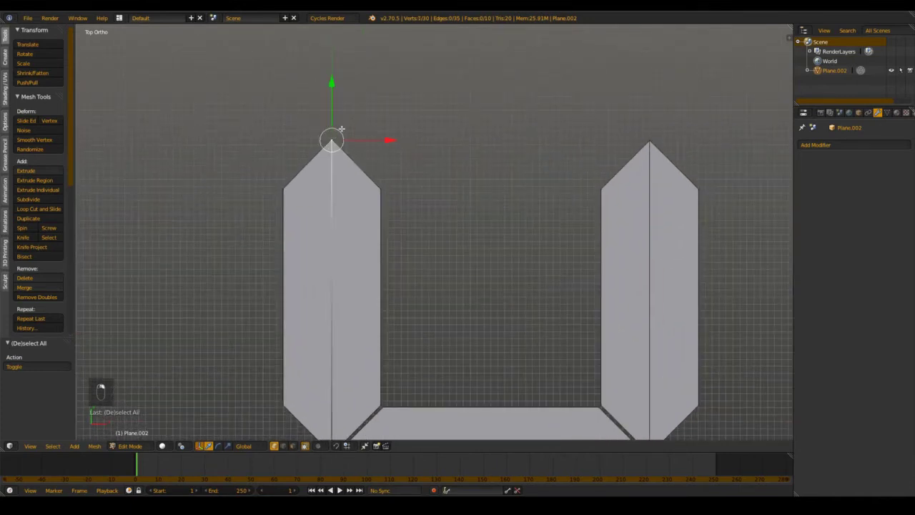
key(shift+s)
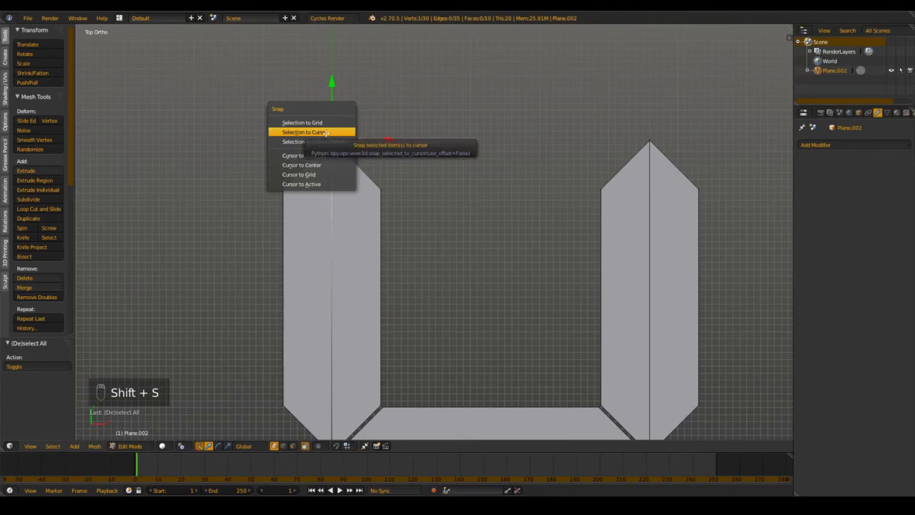
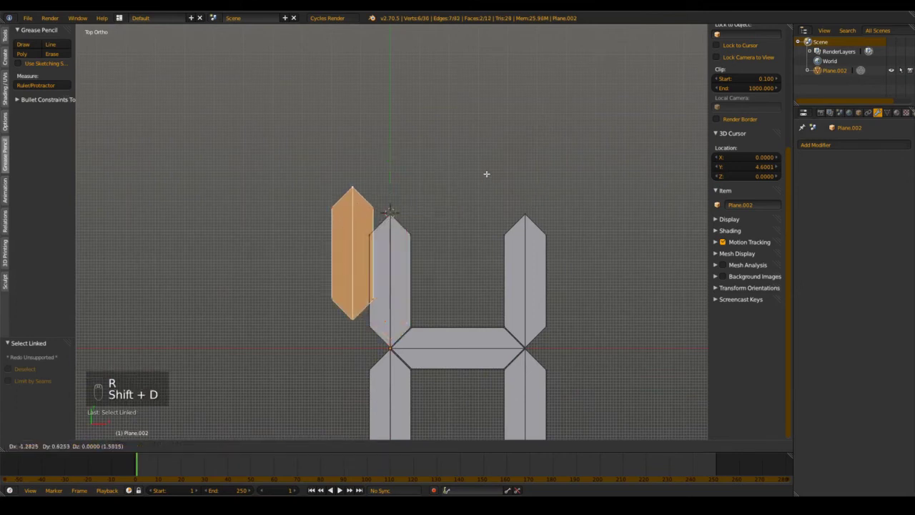
Step: Rotate the copied bar horizontal for the top, then duplicate another bar for the bottom
key(r)
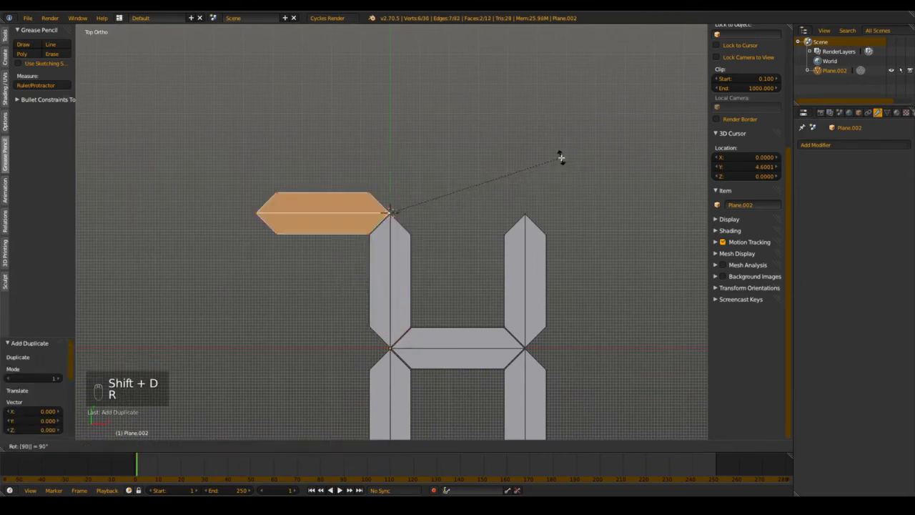
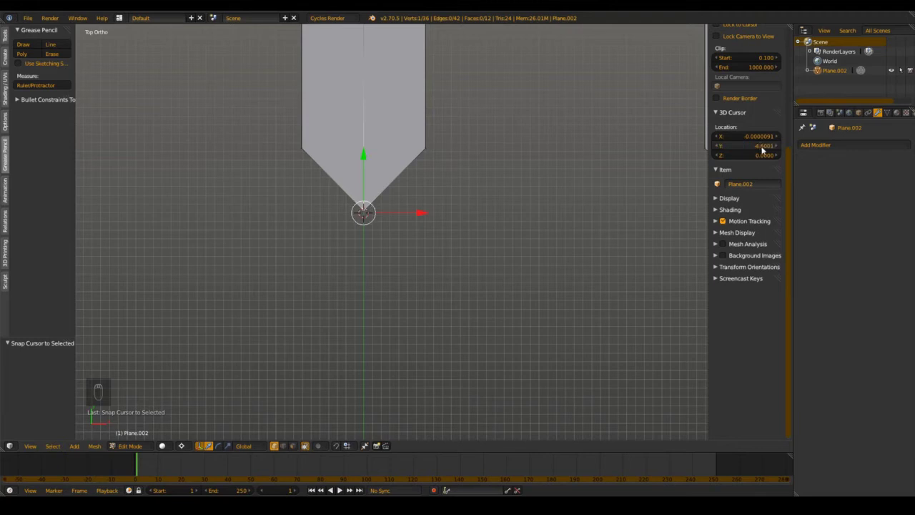
key(l)
scroll(down, 3)
scroll(up, 3)
key(shift+d)
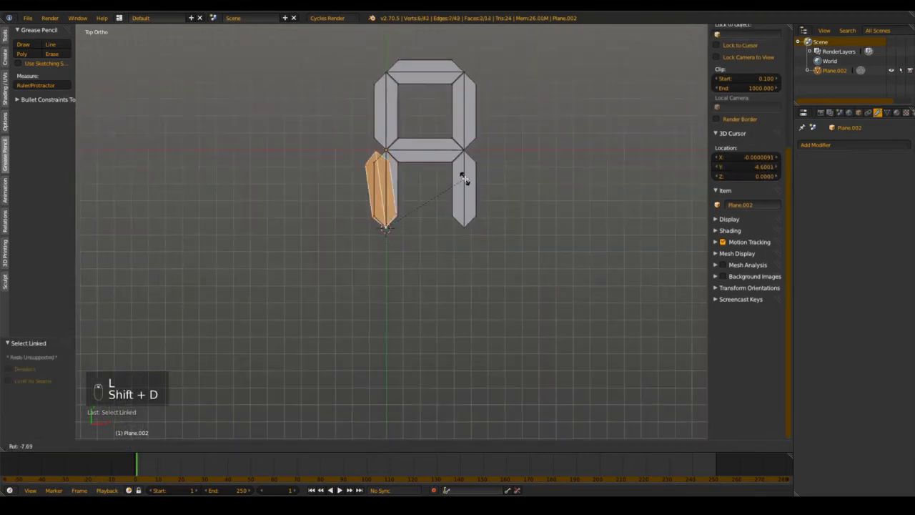
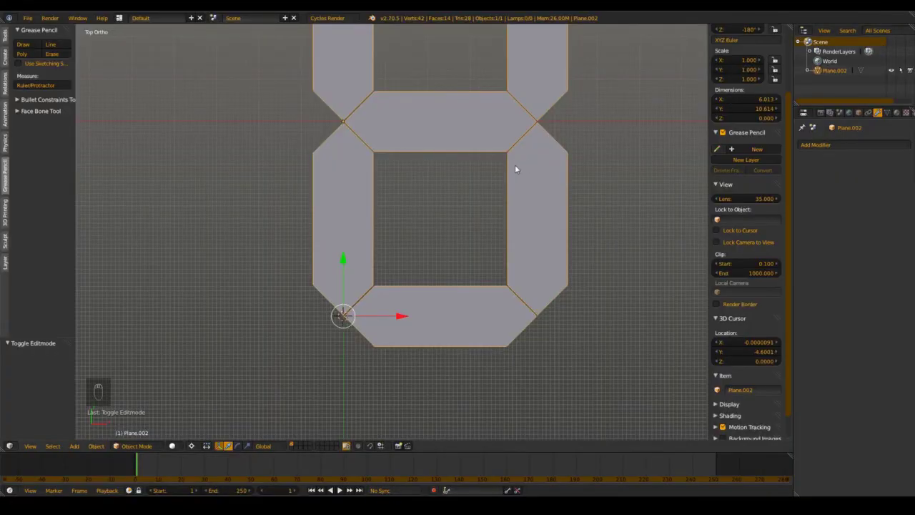
Step: Zoom into the joints where the figure-8 bars meet to inspect overlapping vertices
middle_click(449, 182)
click(471, 231)
middle_click(471, 231)
click(462, 225)
click(460, 219)
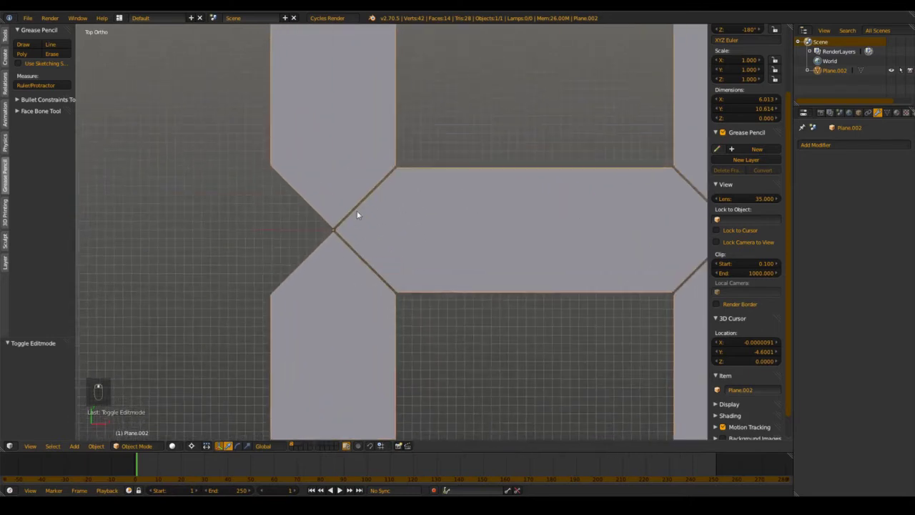
middle_click(349, 216)
drag(340, 213, 358, 249)
click(358, 250)
drag(384, 214, 364, 293)
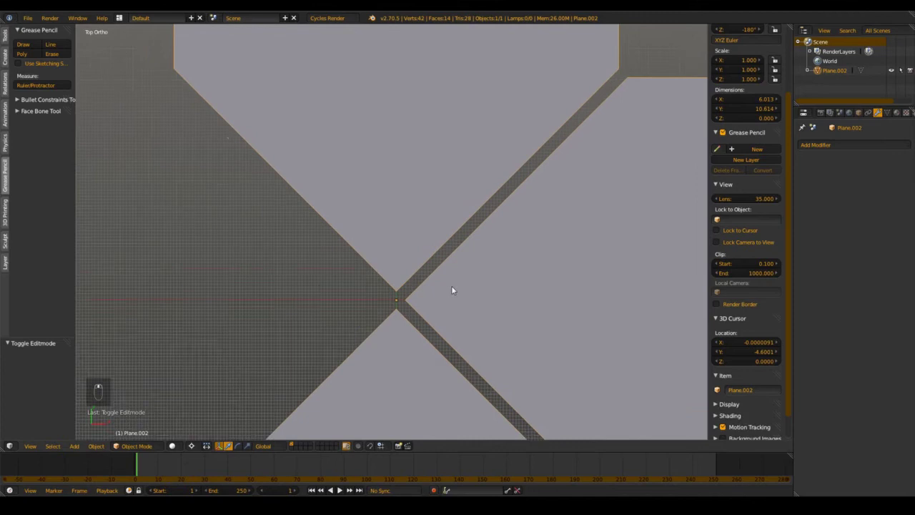
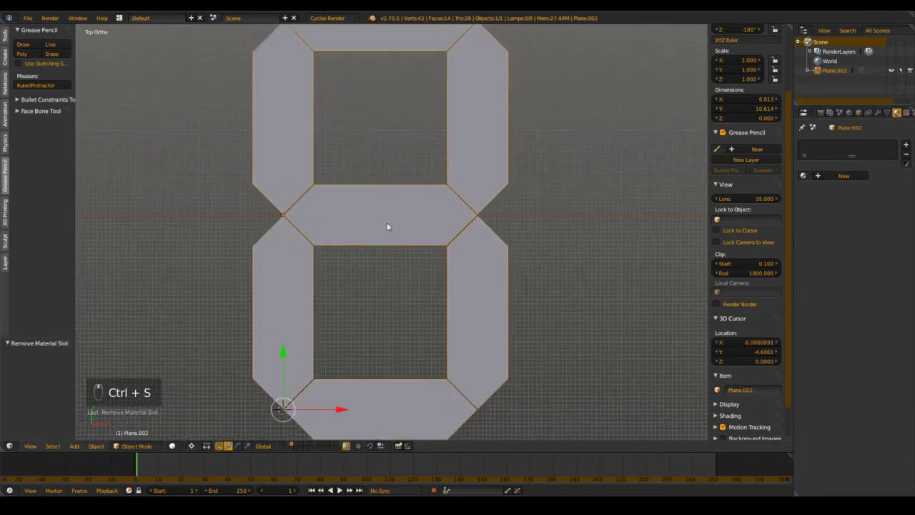
Step: Set the digit's origin to its geometry and clear its location to the world centre
key(ctrl+shift+alt+c)
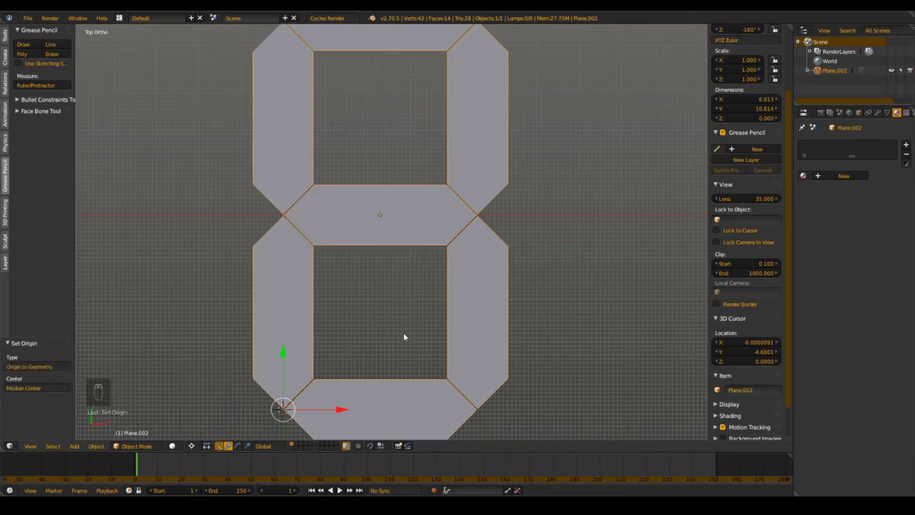
key(alt+g)
click(378, 334)
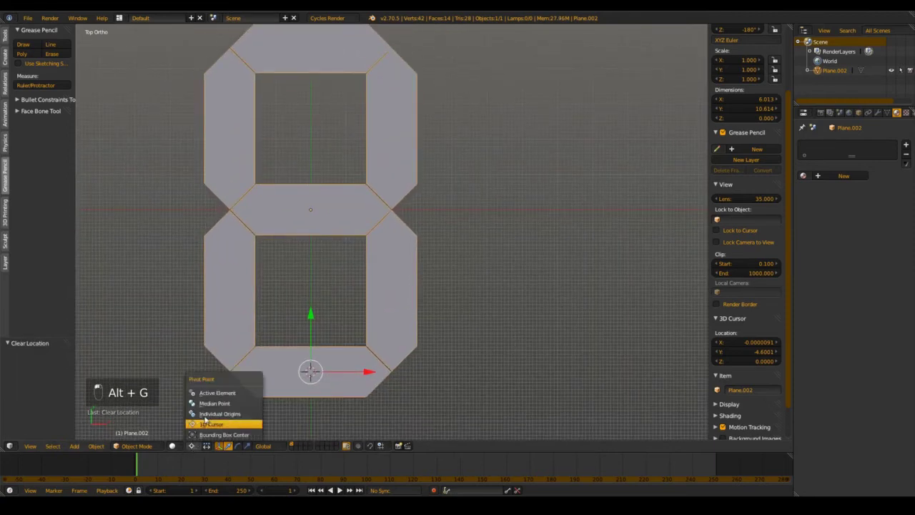
drag(216, 405, 342, 323)
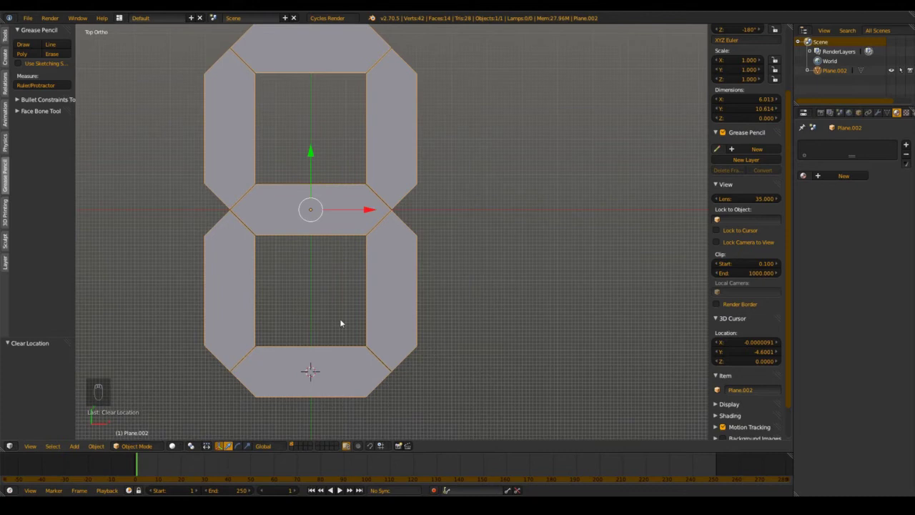
key(alt+g)
drag(366, 257, 346, 237)
Step: Zoom out to the whole digit, save the file and deselect everything
key(g)
click(190, 246)
drag(392, 217, 317, 245)
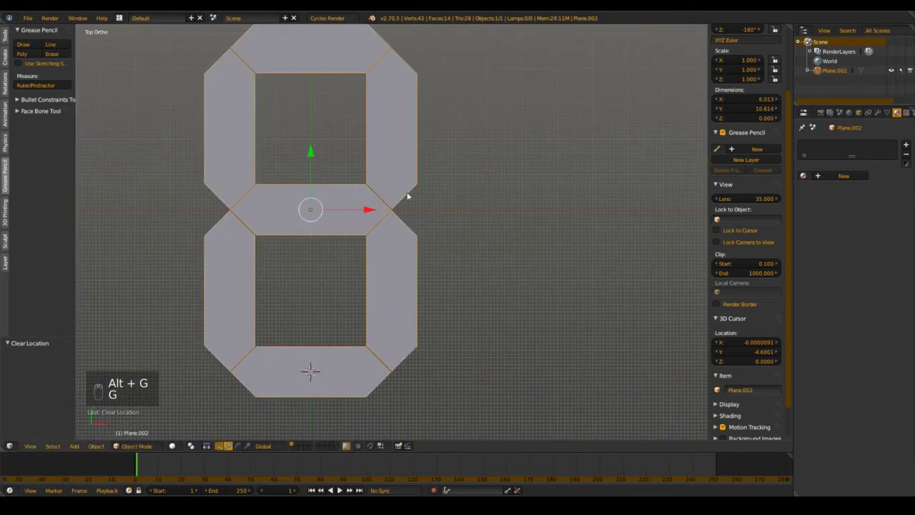
drag(363, 227, 337, 203)
key(ctrl+s)
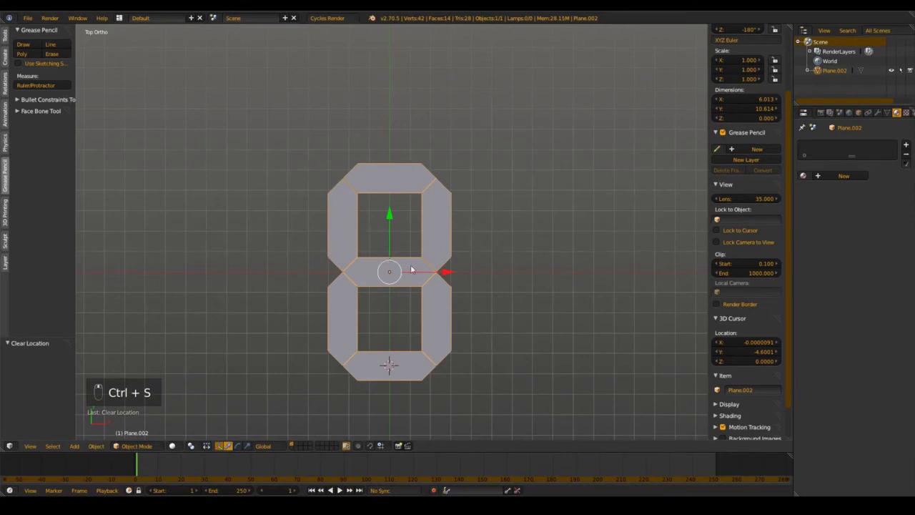
key(a)
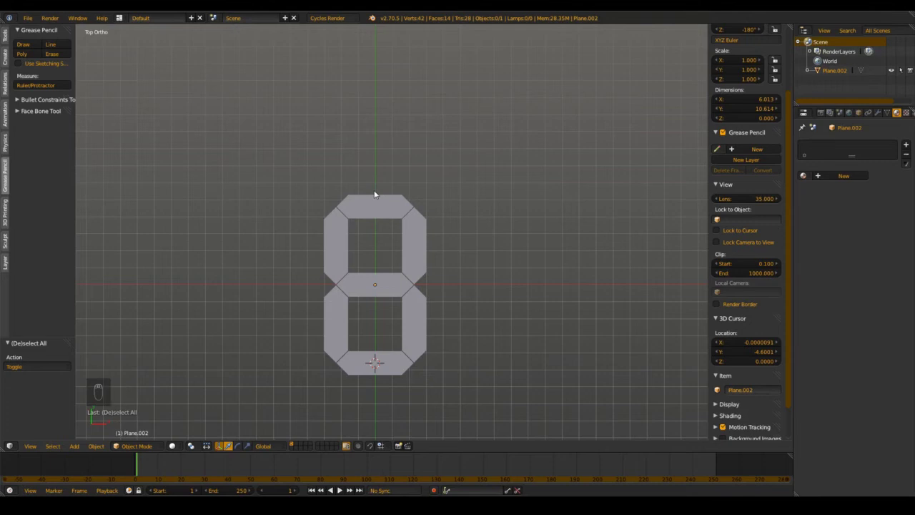
Step: Add a tiny plane as a tick, array it 10 times into a ruler, and edit the mesh
key(shift+a)
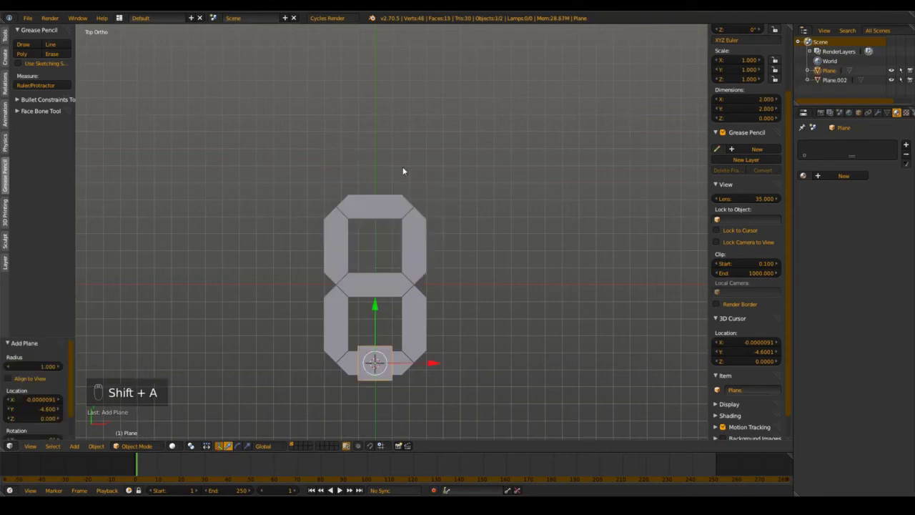
key(s)
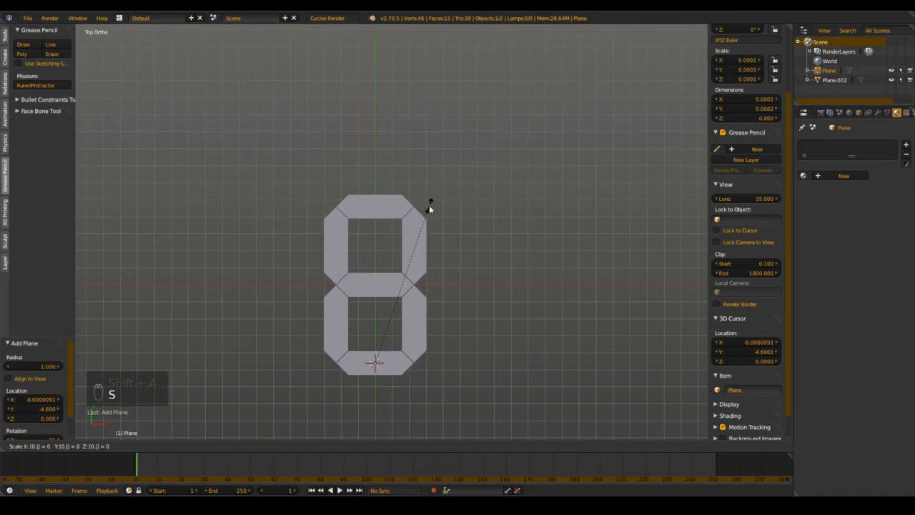
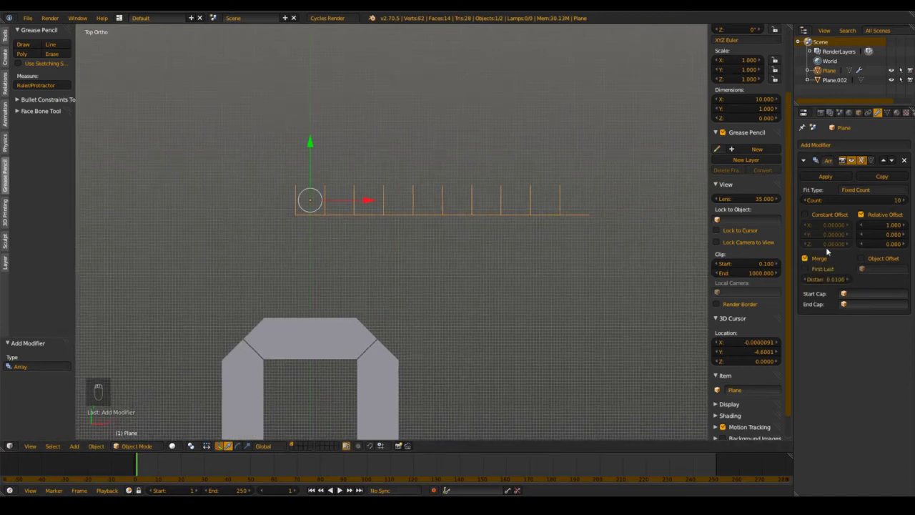
key(Tab)
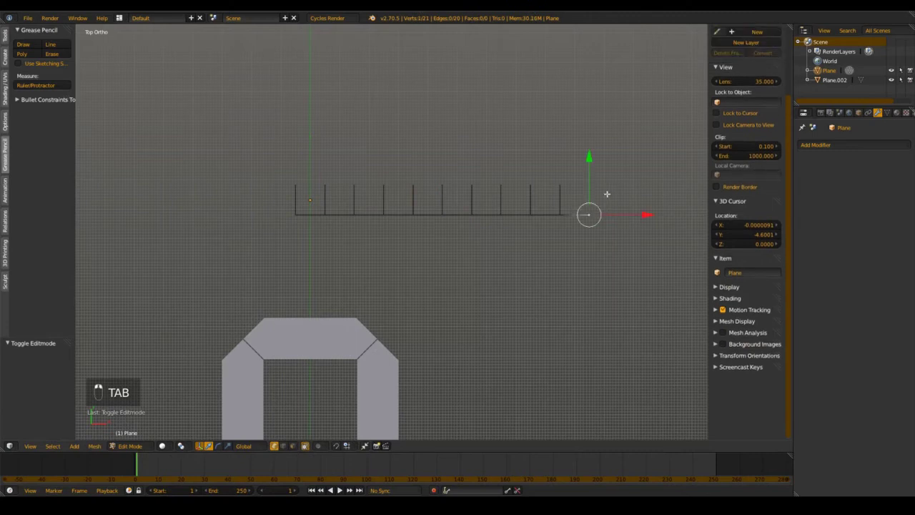
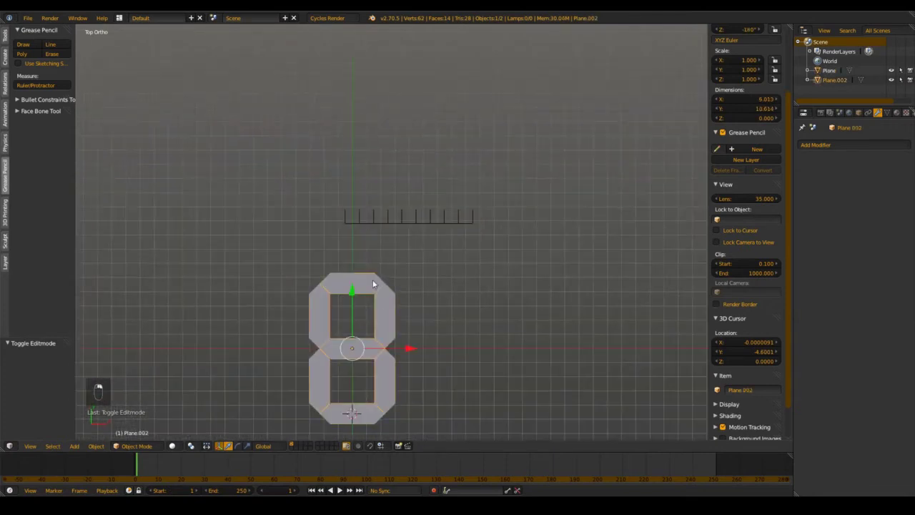
Step: Duplicate the digit, shrink it to tick size and place it under the ruler's first tick
key(shift+d)
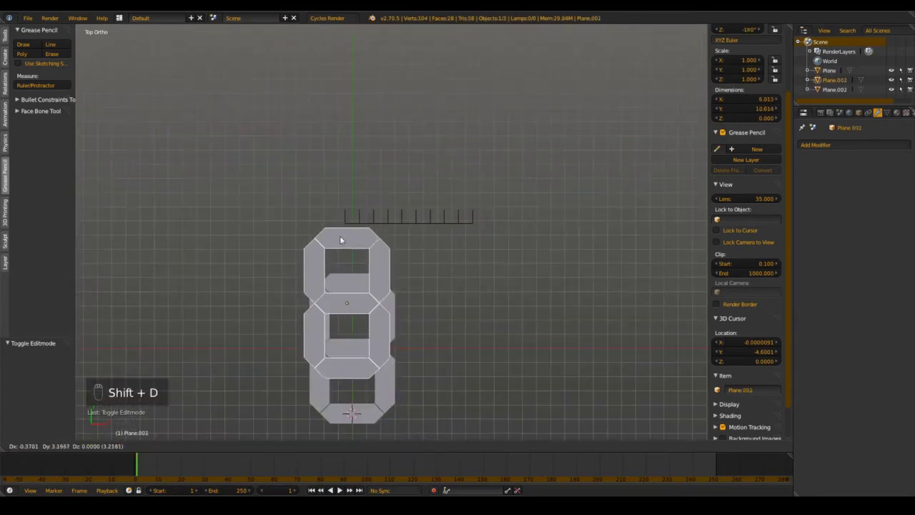
key(s)
click(374, 318)
key(g)
click(340, 257)
drag(388, 283, 394, 302)
key(s)
key(g)
drag(320, 303, 371, 275)
key(g)
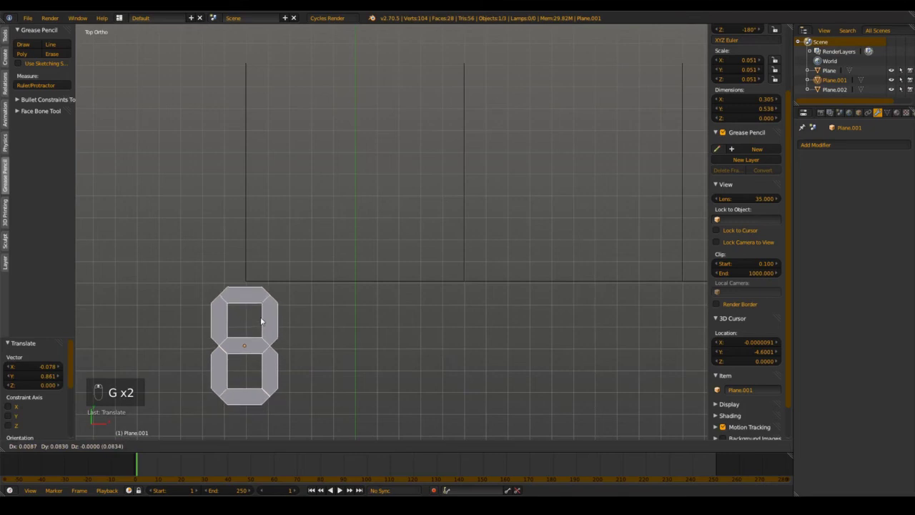
drag(263, 320, 439, 303)
Step: Give the small digit an Array modifier with count 10 at one-unit offset and apply its scale
key(ctrl+a)
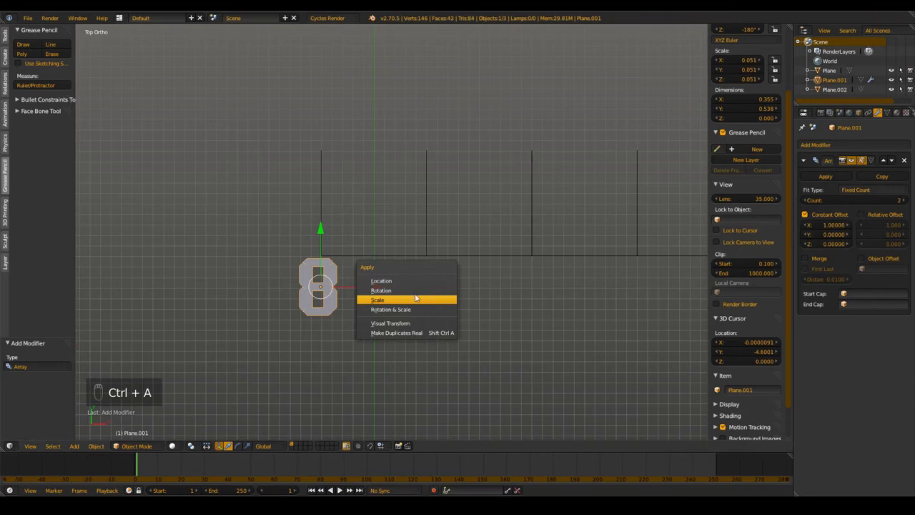
key(ctrl+a)
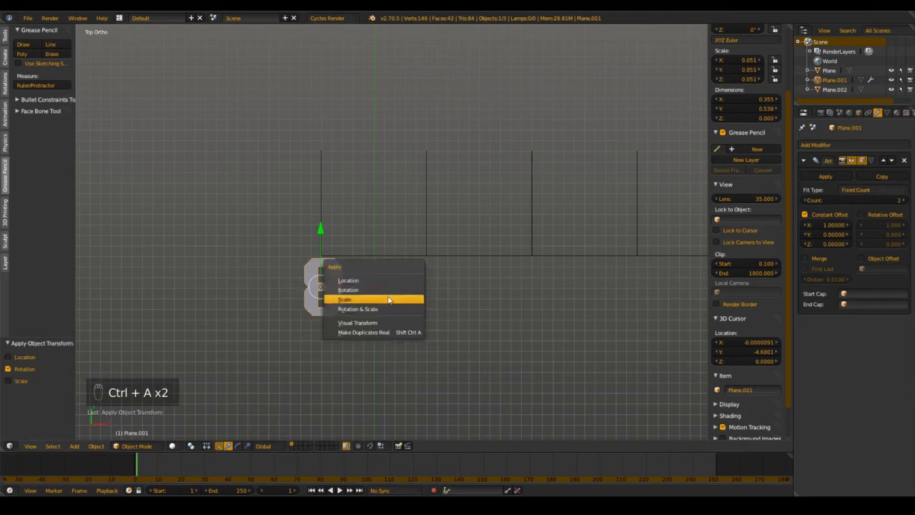
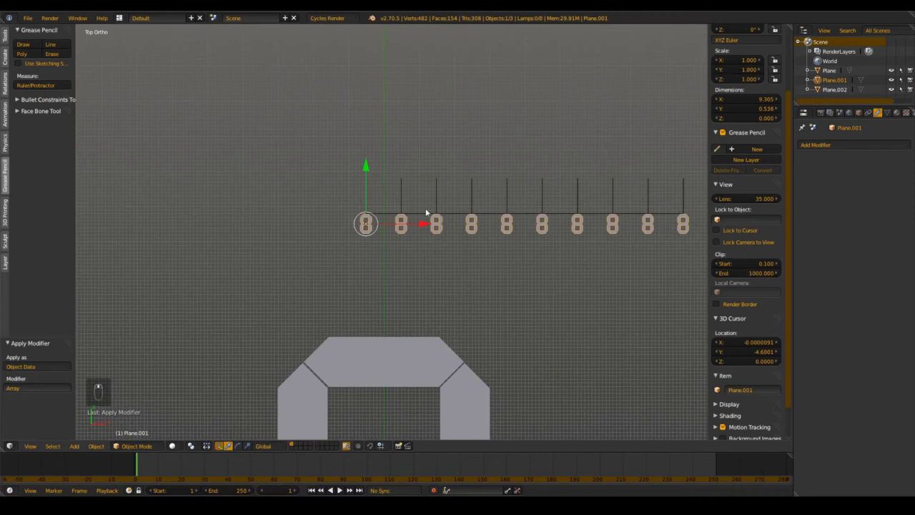
Step: In Edit Mode, delete linked segments on the first digits so they read 0 onward
key(Tab)
key(a)
key(l)
key(Delete)
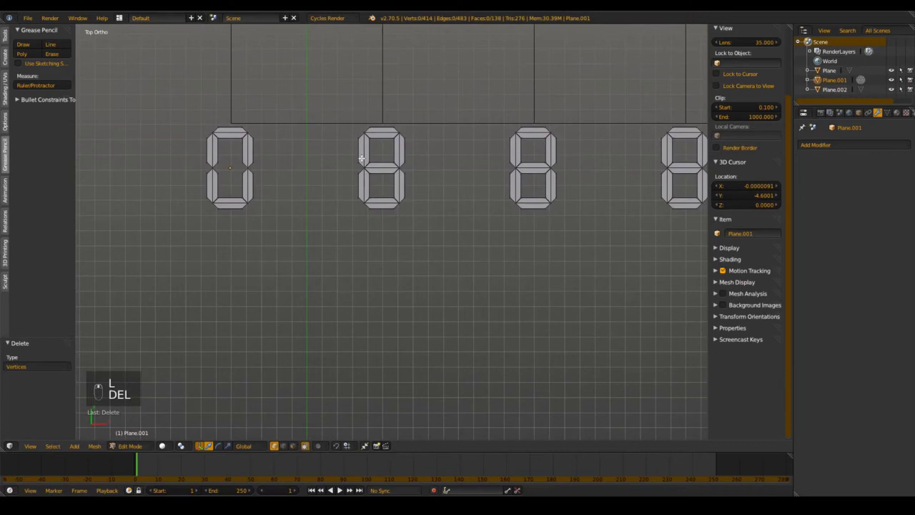
key(l)
key(l)
key(l)
key(l)
key(l)
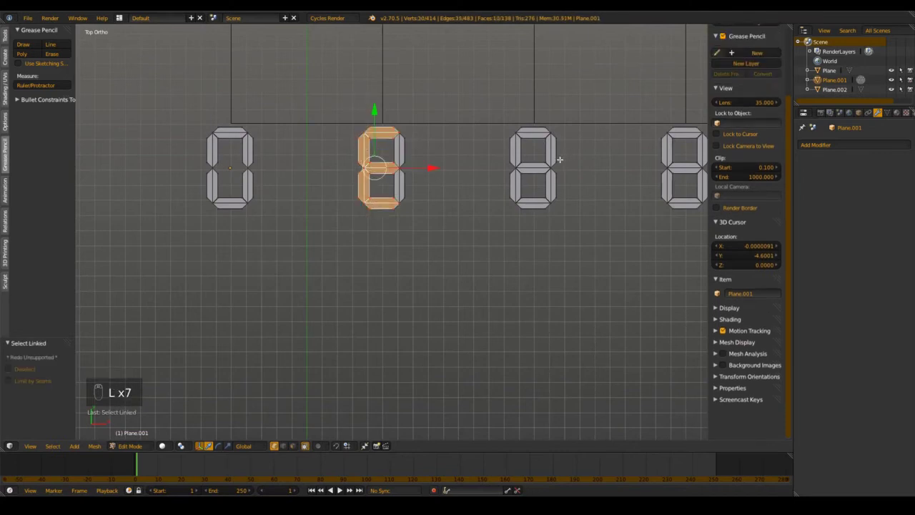
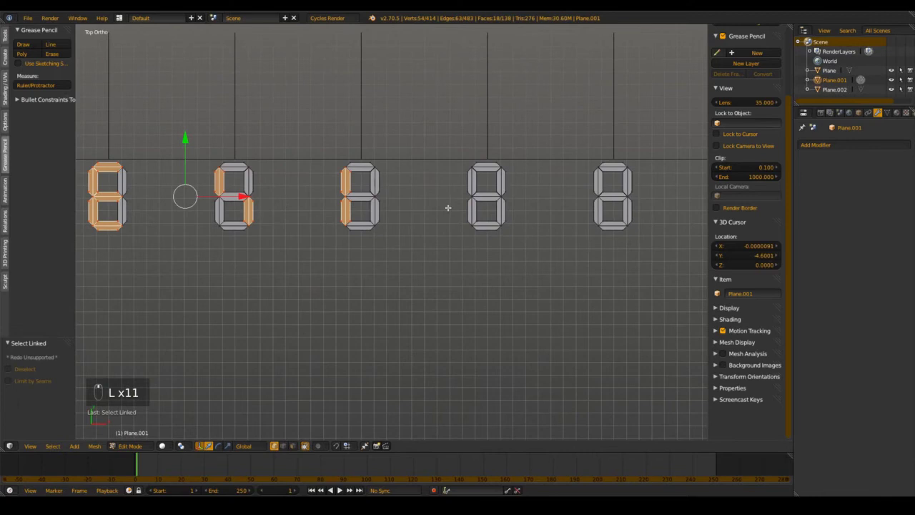
Step: Delete the remaining unneeded segments so the last digits read 7, 8 and 9
key(l)
key(l)
key(l)
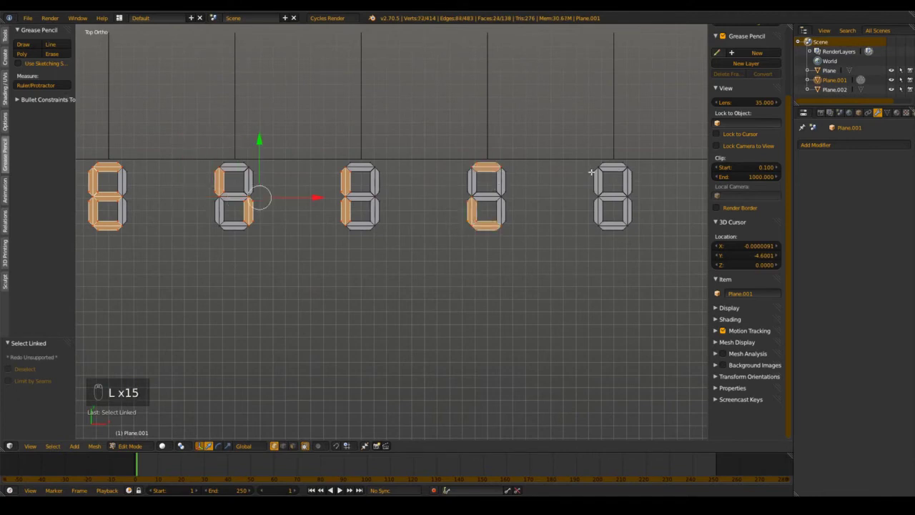
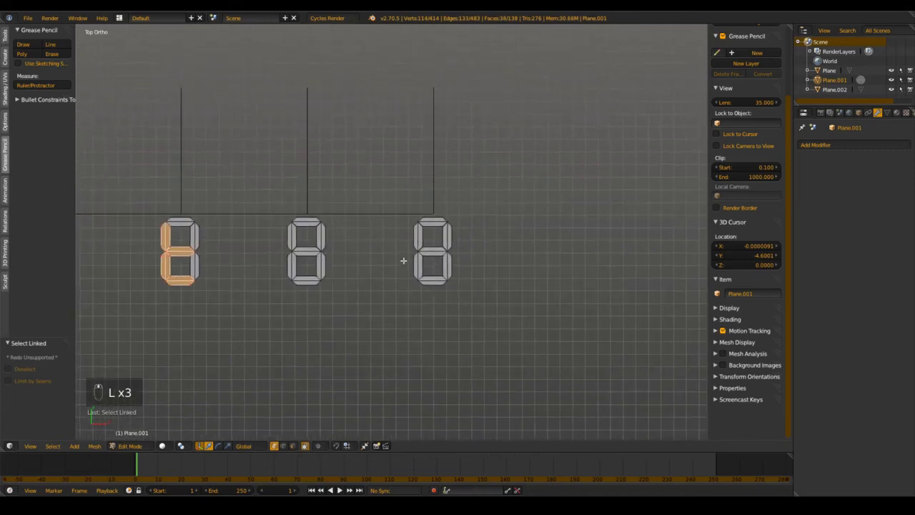
key(l)
key(Delete)
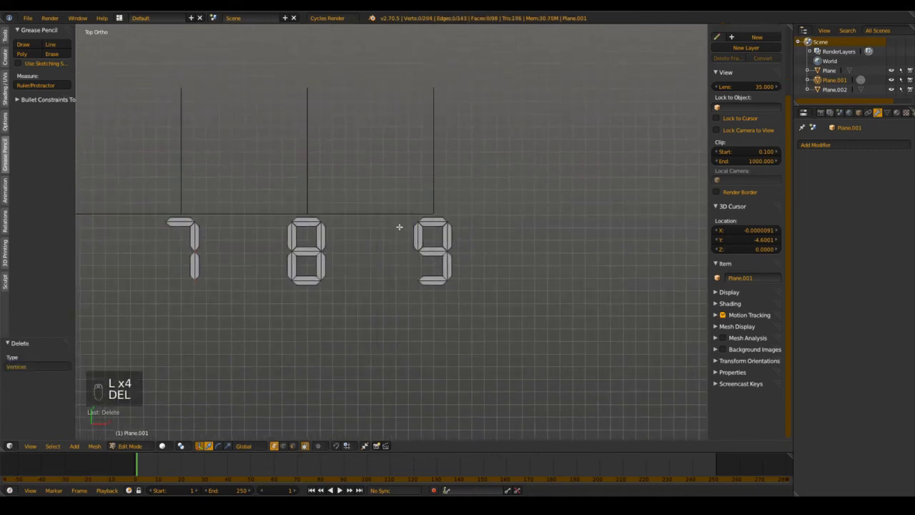
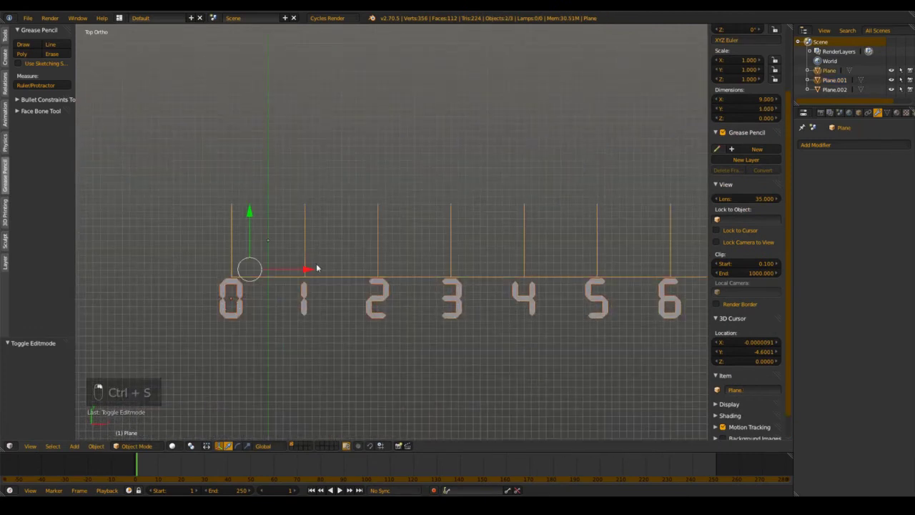
Step: Join the 0–9 digits into the ruler object and save the file
key(ctrl+j)
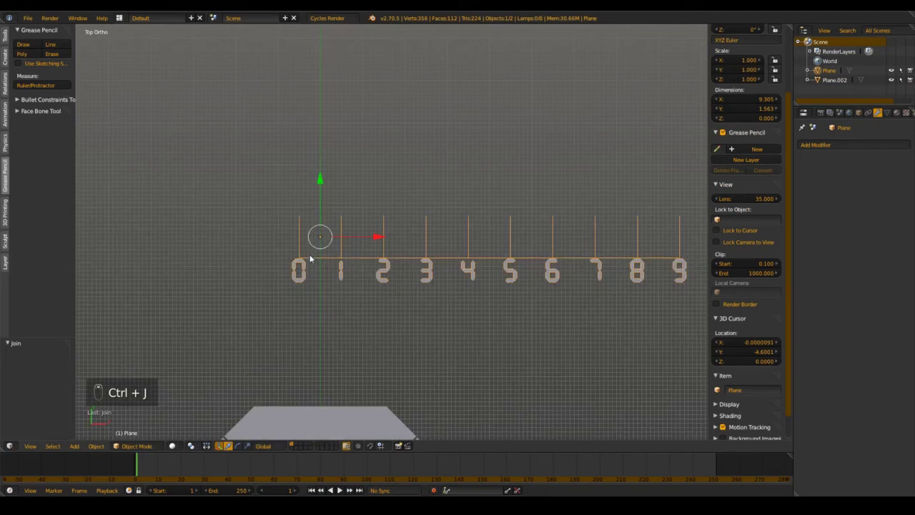
key(g)
key(g)
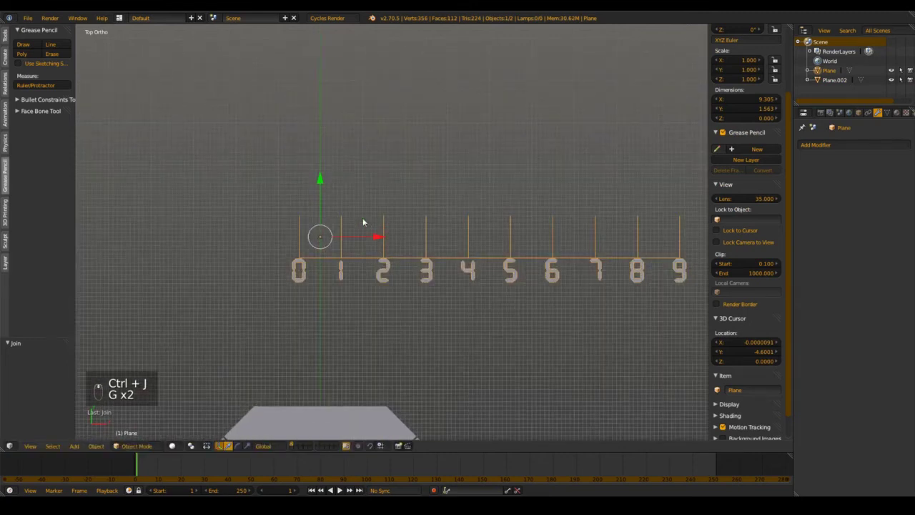
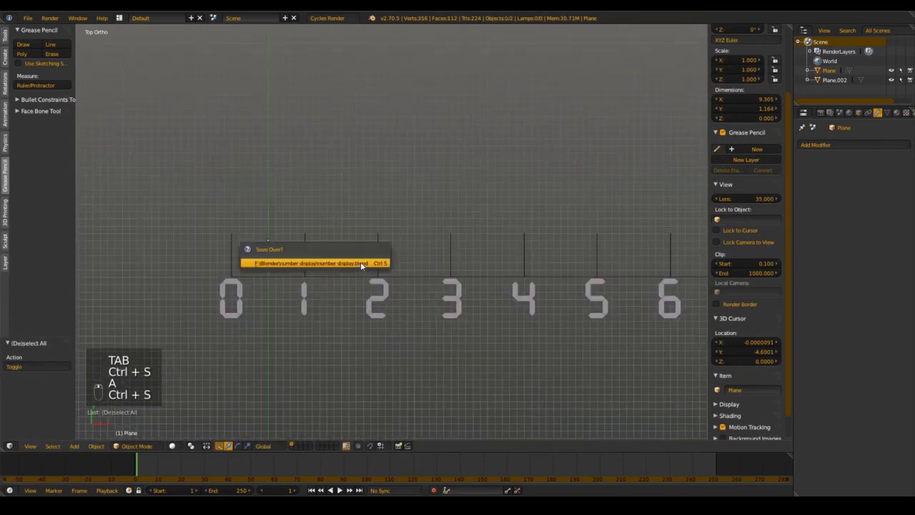
key(g)
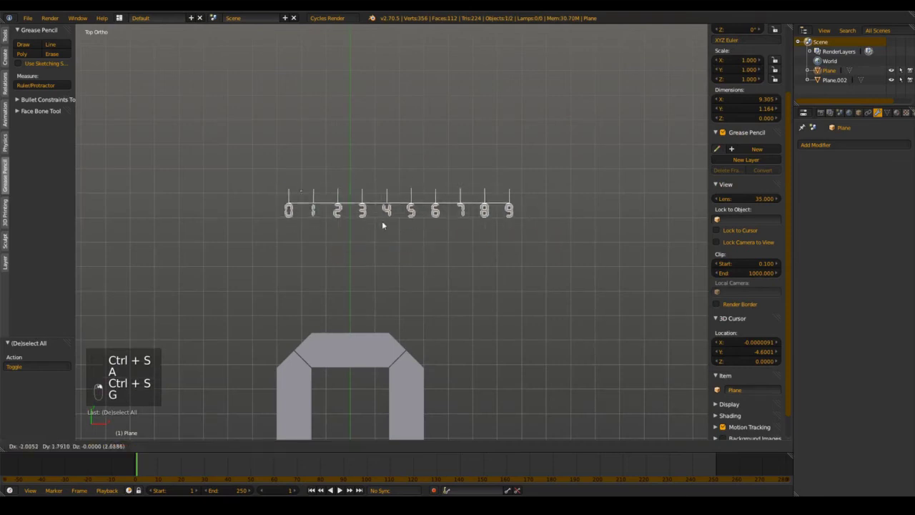
key(ctrl+s)
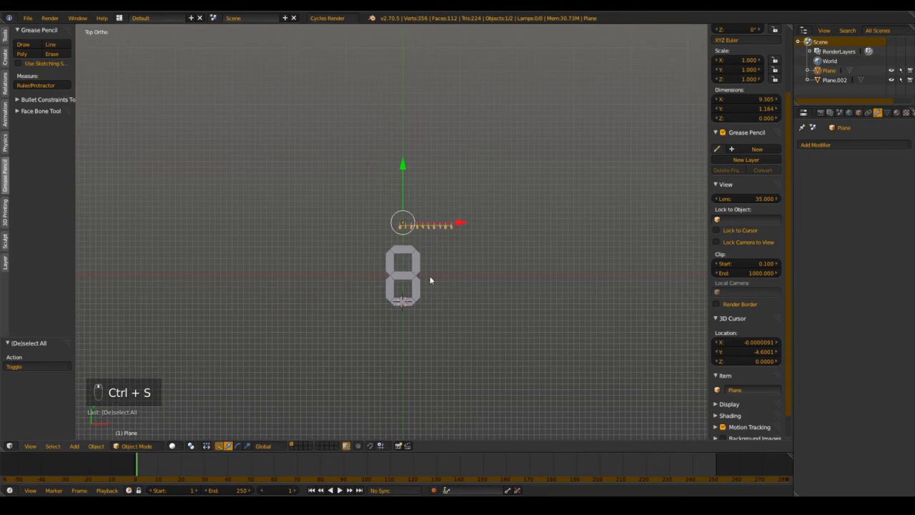
key(ctrl+s)
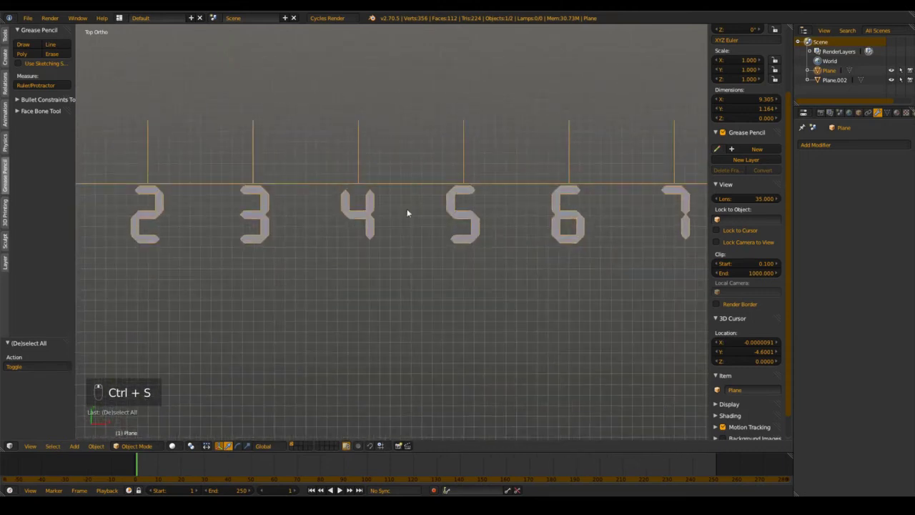
key(Tab)
Step: In Edit Mode, navigate to and select the ruler's left end vertex at the 0 mark
key(a)
key(l)
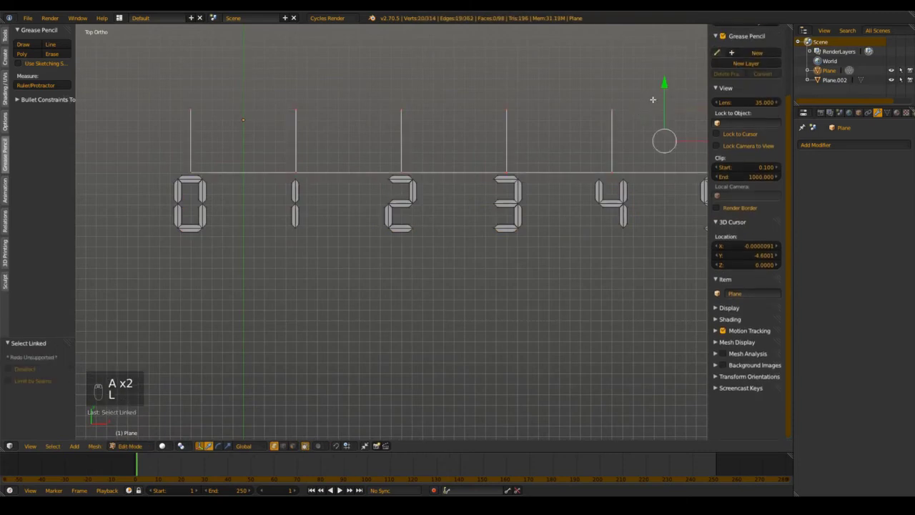
key(Tab)
click(345, 301)
key(ctrl+s)
key(a)
key(ctrl+s)
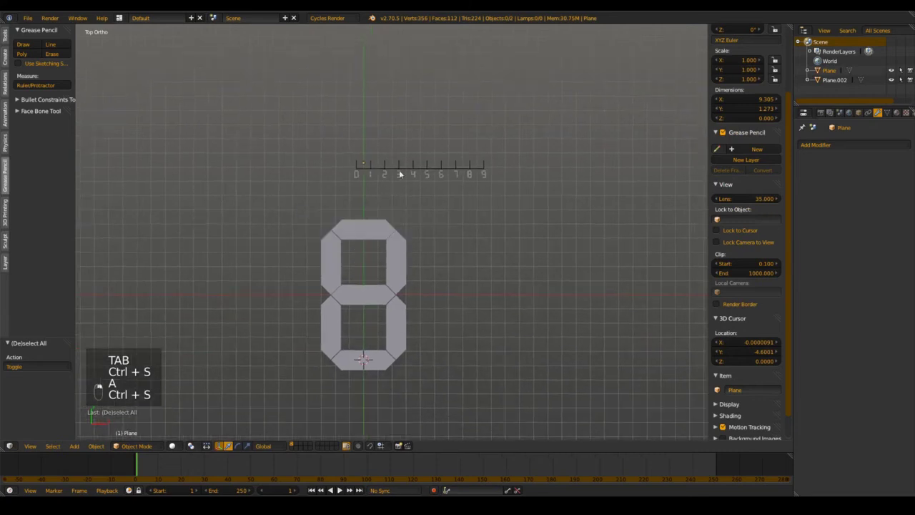
key(g)
drag(372, 220, 370, 238)
drag(370, 238, 363, 303)
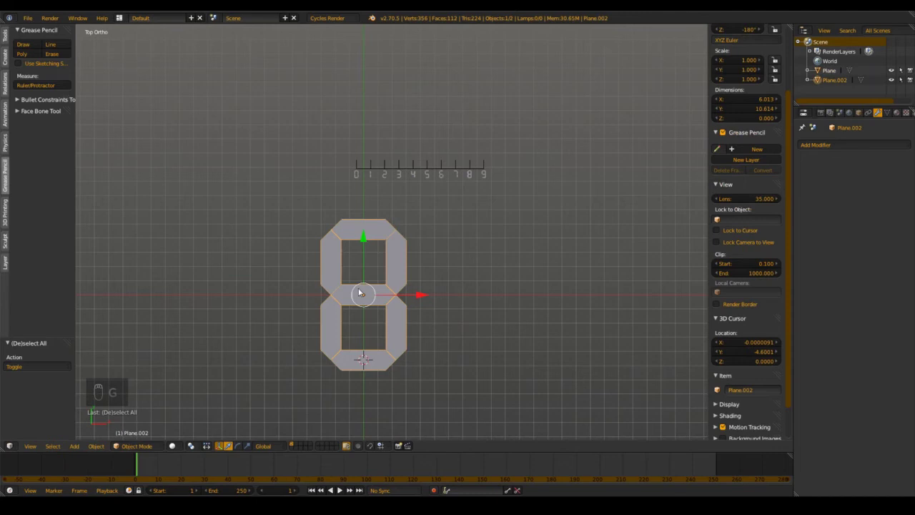
key(h)
drag(405, 221, 378, 164)
drag(378, 163, 323, 167)
drag(323, 167, 359, 212)
click(393, 232)
middle_click(392, 232)
Step: Snap the 3D cursor to that vertex and set the ruler's origin to the 3D cursor
key(Tab)
key(shift+s)
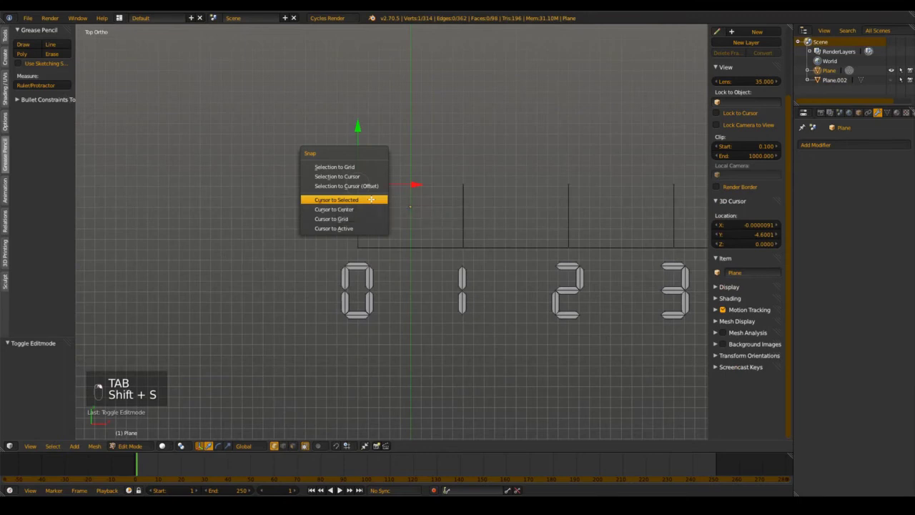
key(g)
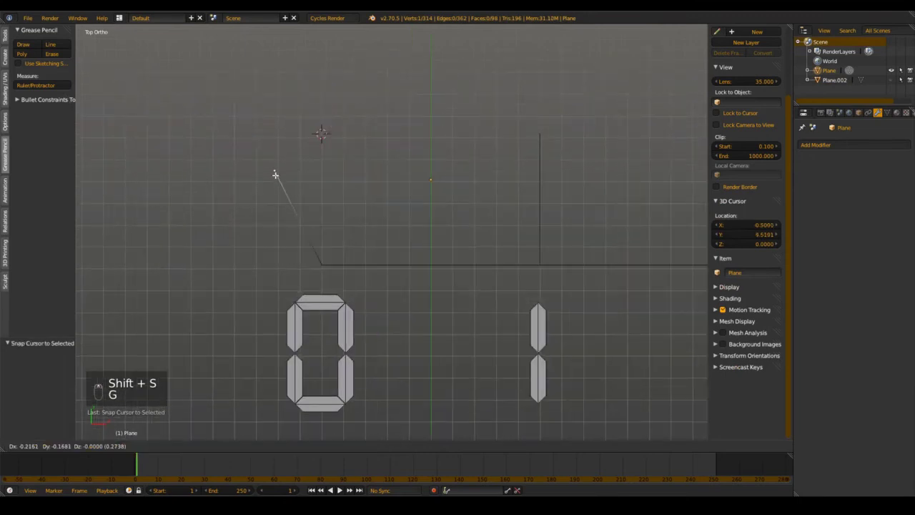
key(Tab)
key(ctrl+shift+alt+c)
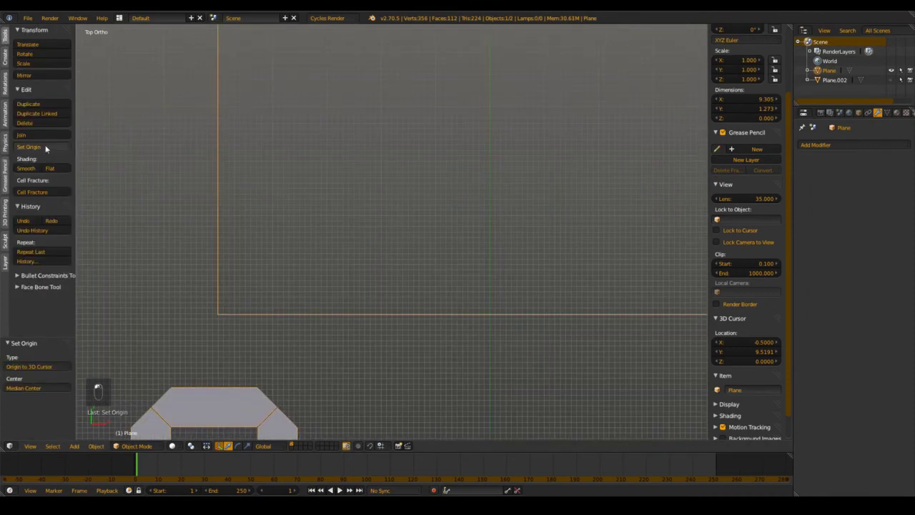
Step: Clear the ruler's location so its 0 end sits at the world origin
drag(324, 259, 403, 264)
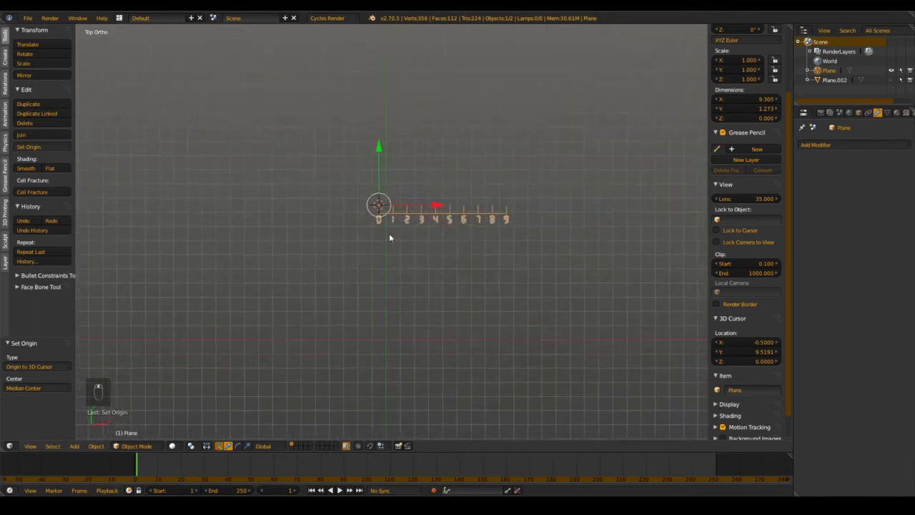
key(g)
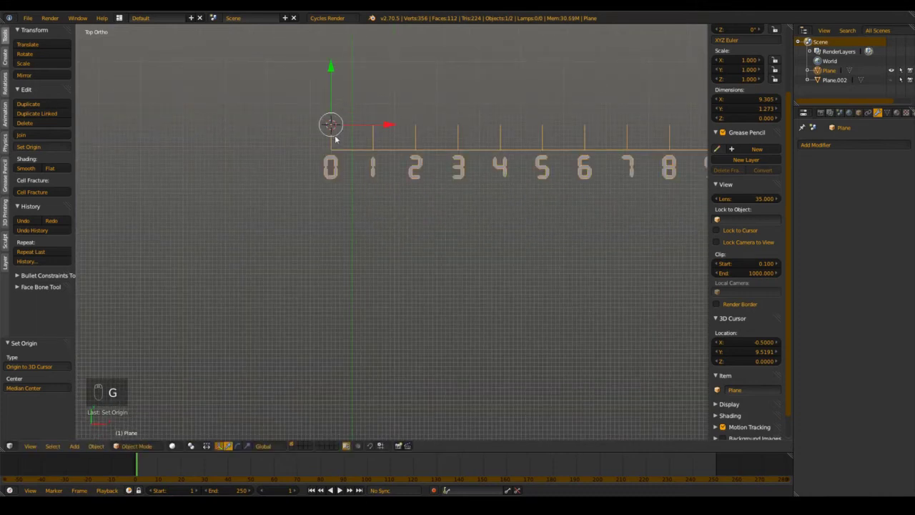
key(alt+g)
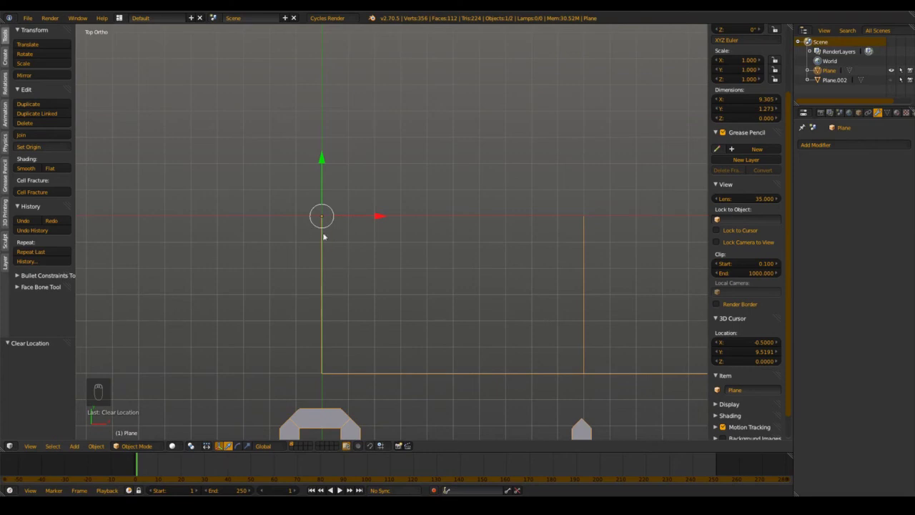
Step: Add a new 2×2 mesh plane at the 3D cursor
key(g)
key(a)
key(ctrl+s)
key(shift+a)
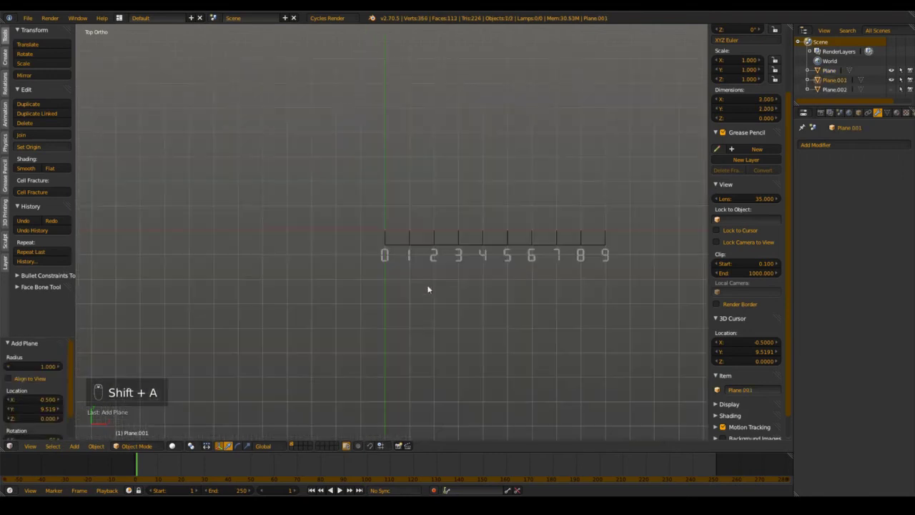
Step: Shape the plane in Edit Mode with a loop cut into a down-pointing arrow above the ruler
key(Tab)
key(s)
key(a)
key(ctrl+r)
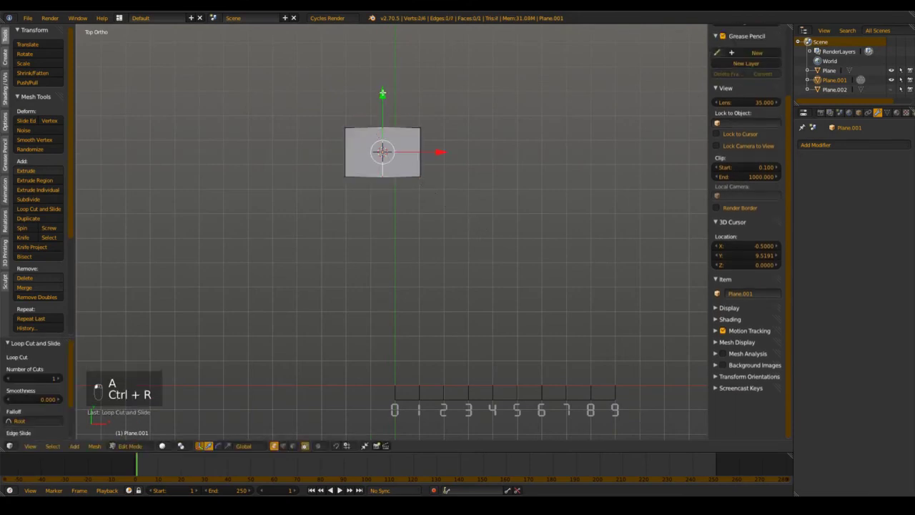
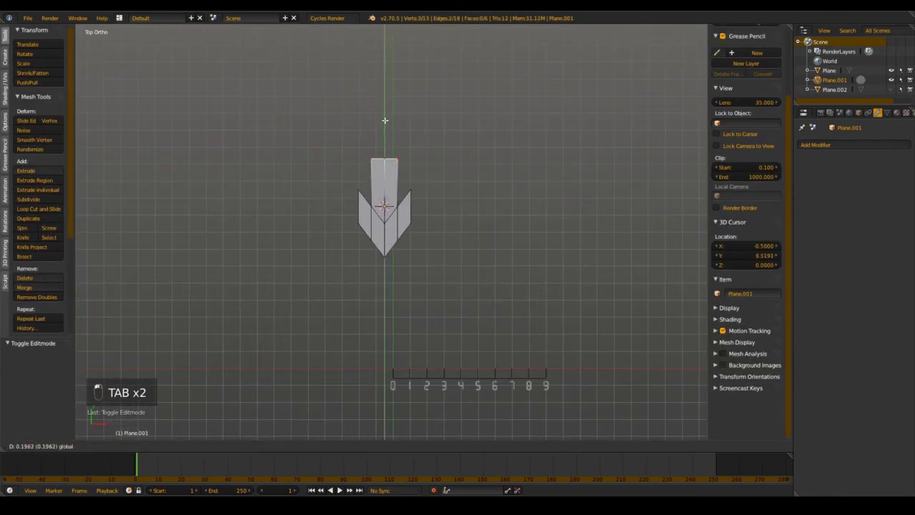
key(Tab)
drag(425, 197, 428, 209)
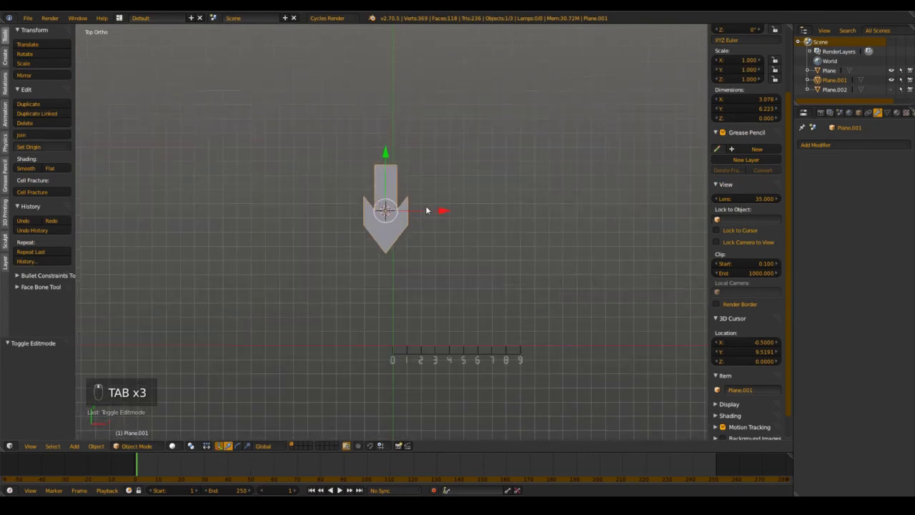
Step: Move the arrow's origin to its tip and clear its location onto the ruler's 0 mark
key(Tab)
key(shift+s)
key(Tab)
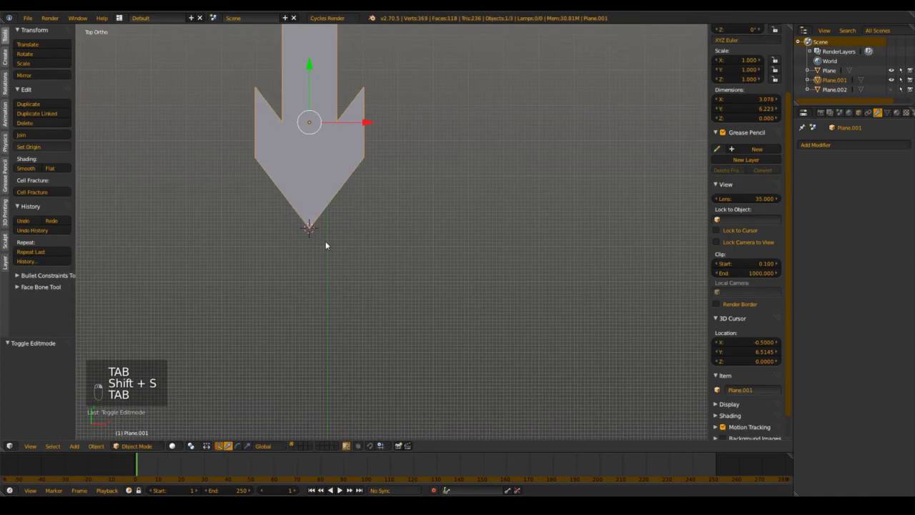
key(ctrl+shift+alt+c)
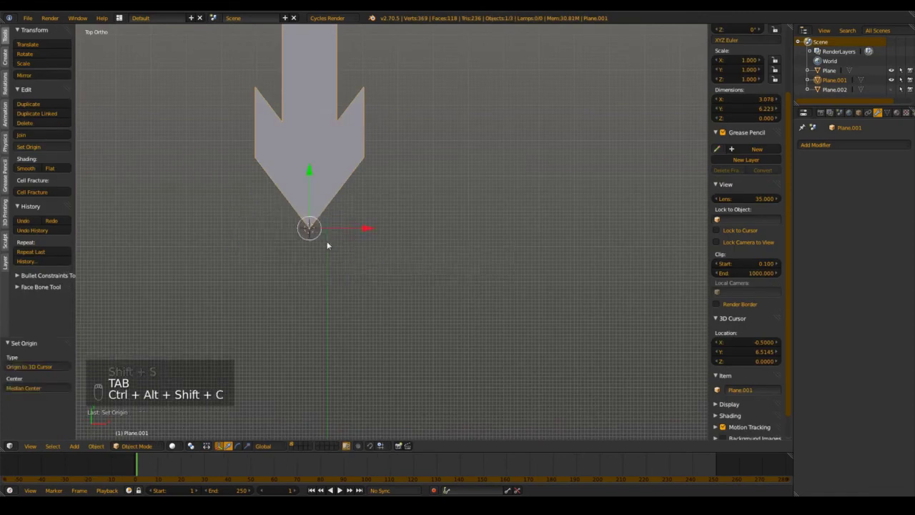
key(Tab)
key(g)
key(Tab)
key(alt+g)
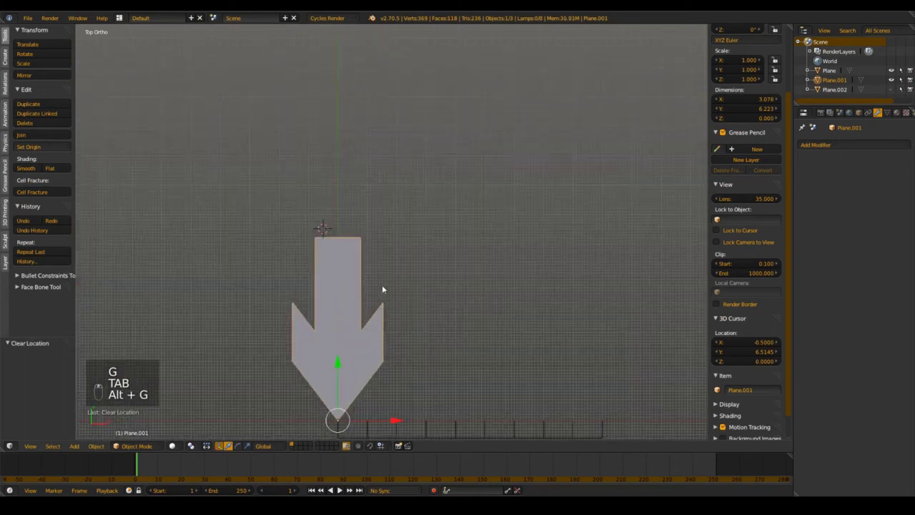
Step: Scale the arrow to 0.333 of its size and apply the scale
key(s)
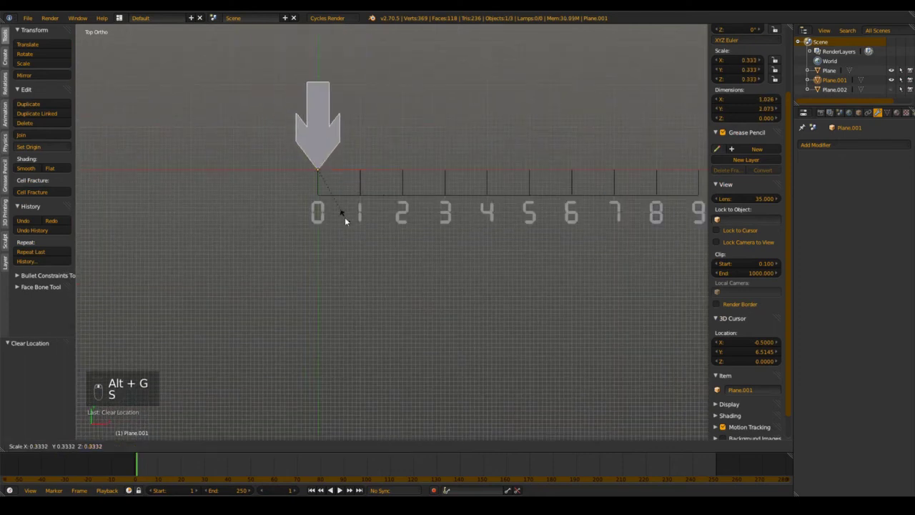
key(s)
key(ctrl+a)
key(ctrl+a)
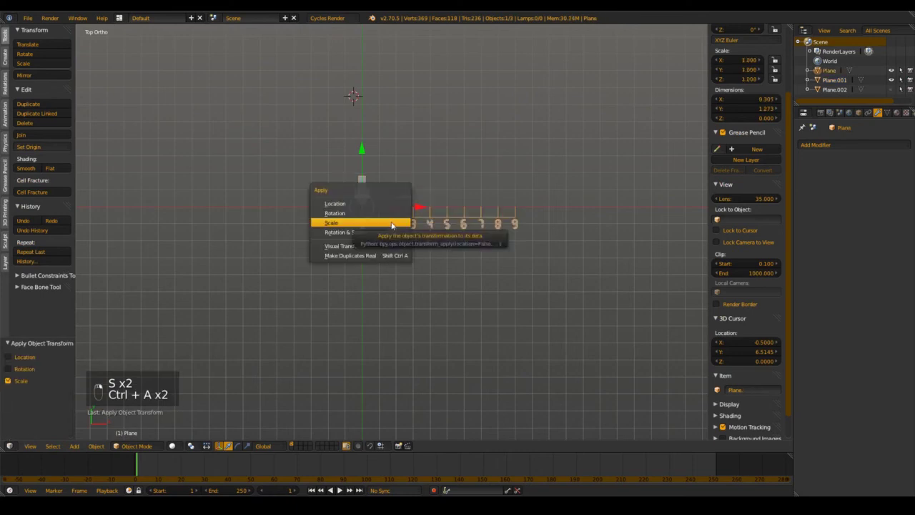
key(ctrl+s)
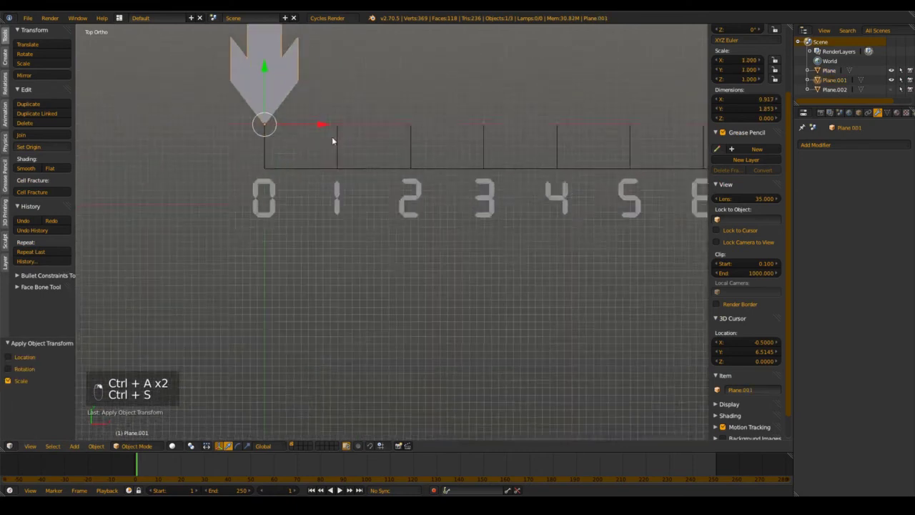
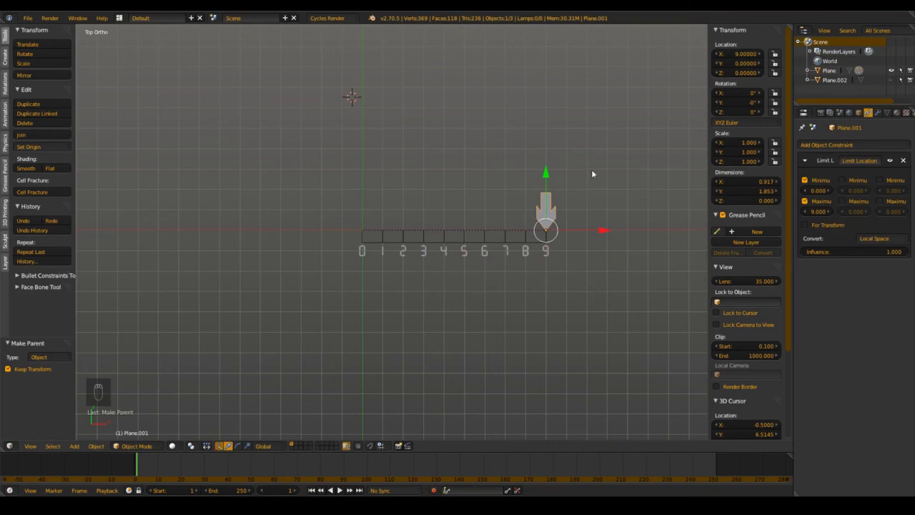
Step: Test the arrow's movement, lock its Y, Z location and rotation in the N panel, and hide relationship lines
key(g)
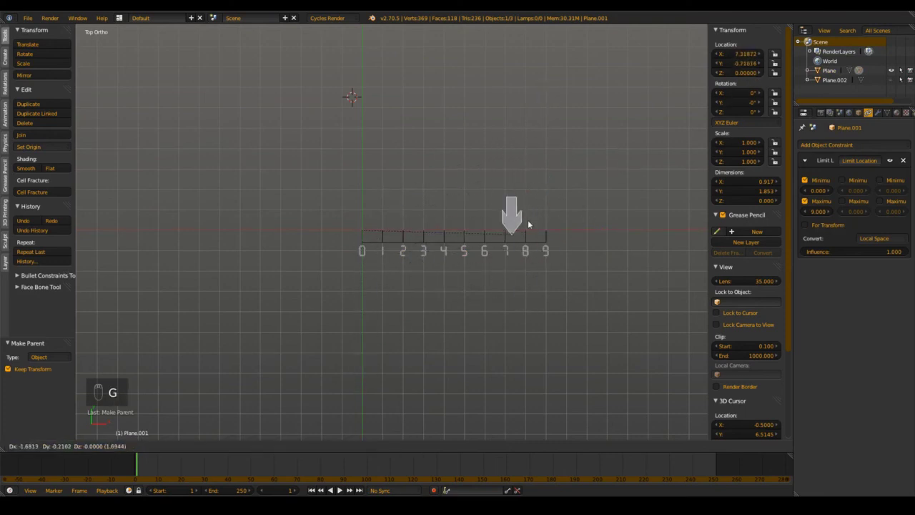
key(r)
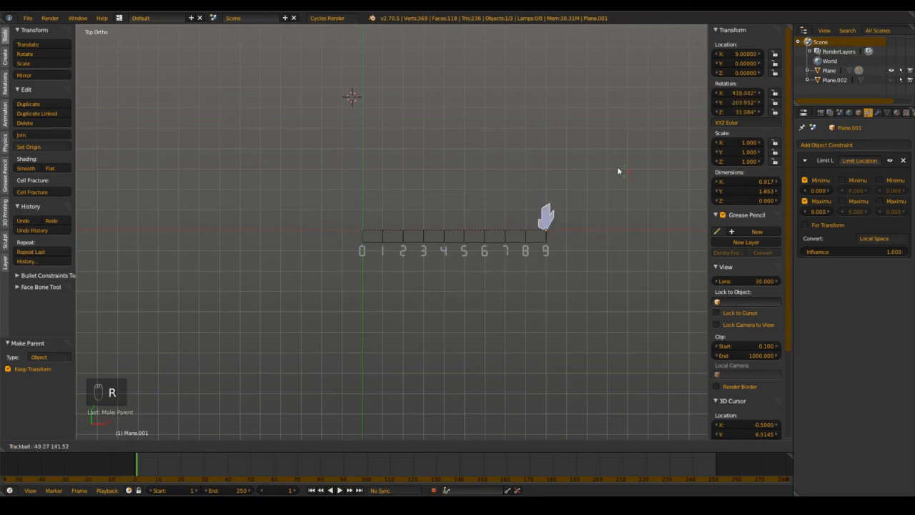
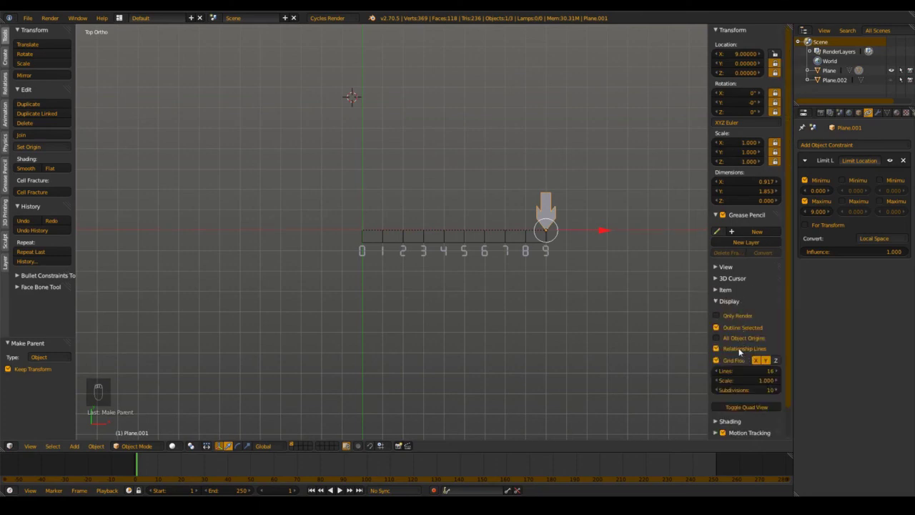
key(g)
key(ctrl+s)
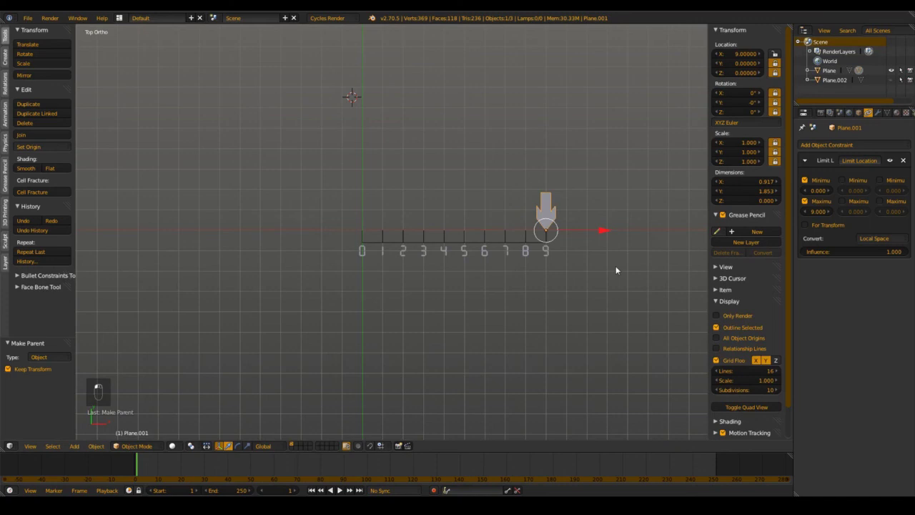
key(n)
key(ctrl+s)
Step: Move the ruler with its arrow up to sit just above the large 8 digit
key(g)
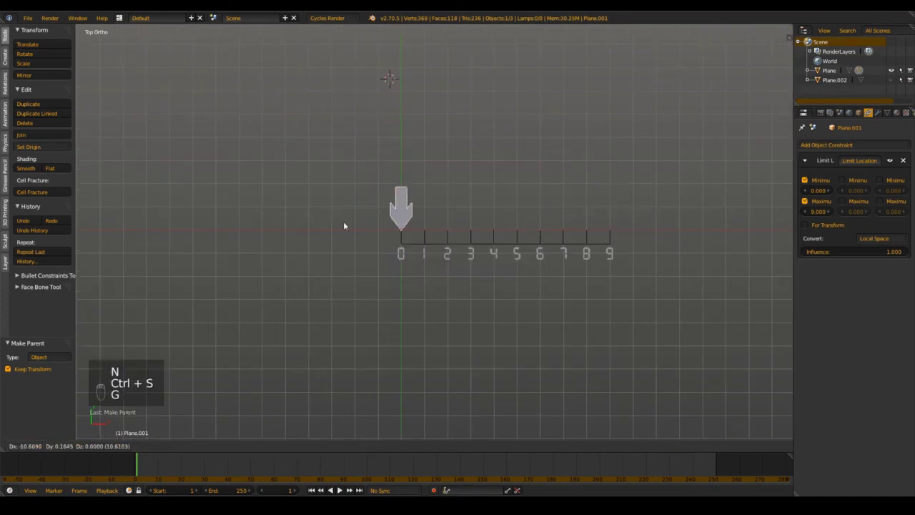
drag(537, 233, 521, 253)
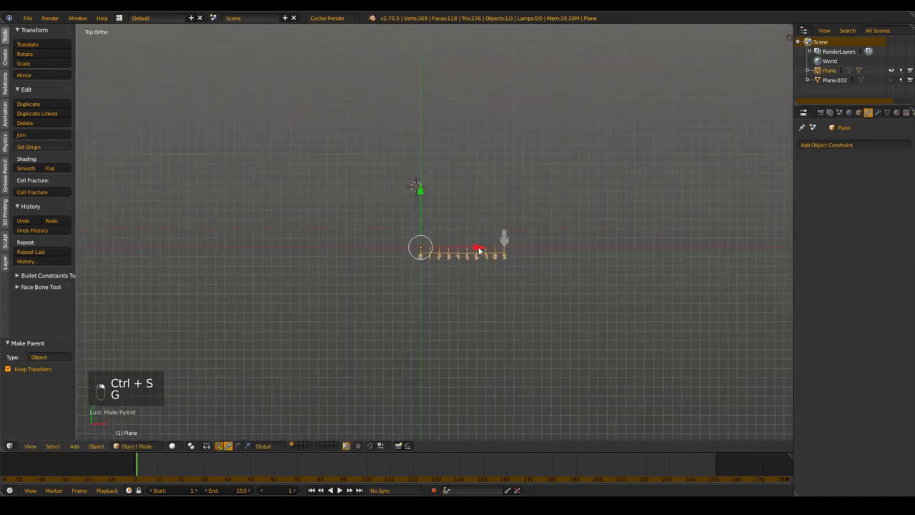
key(g)
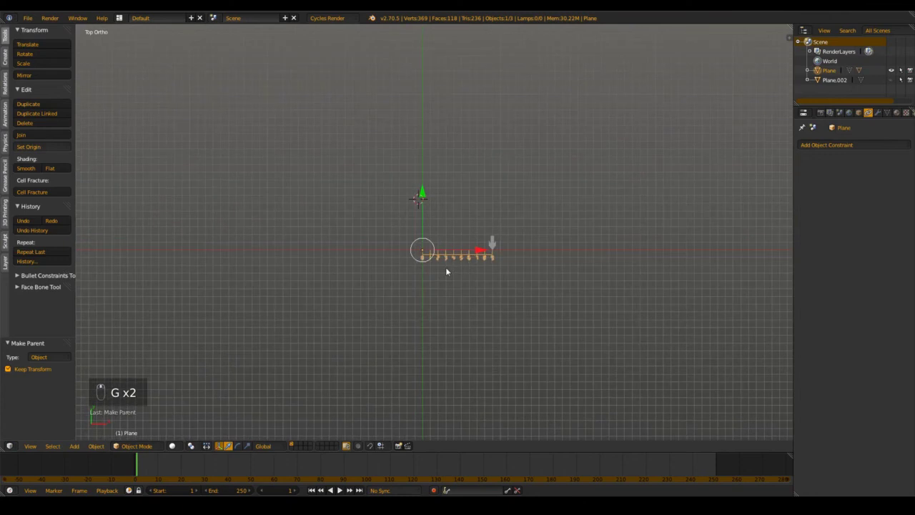
key(alt+h)
drag(469, 255, 413, 203)
key(g)
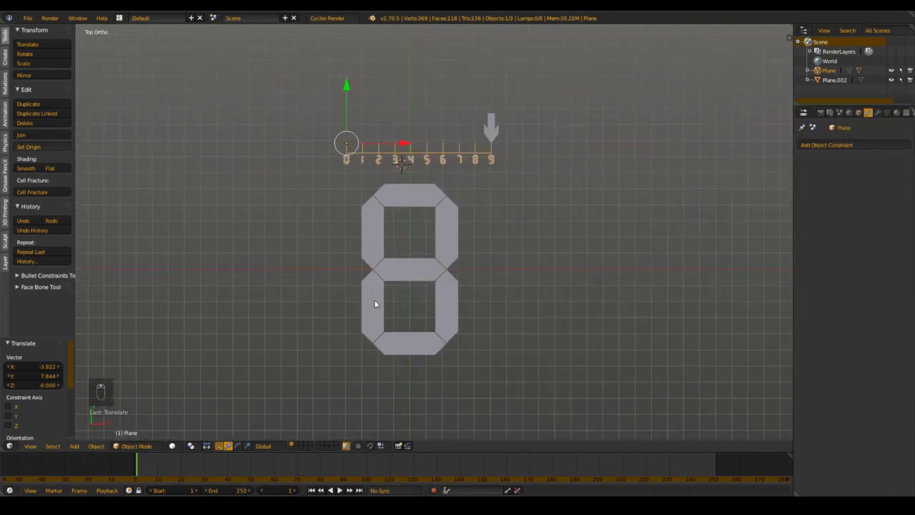
key(ctrl+s)
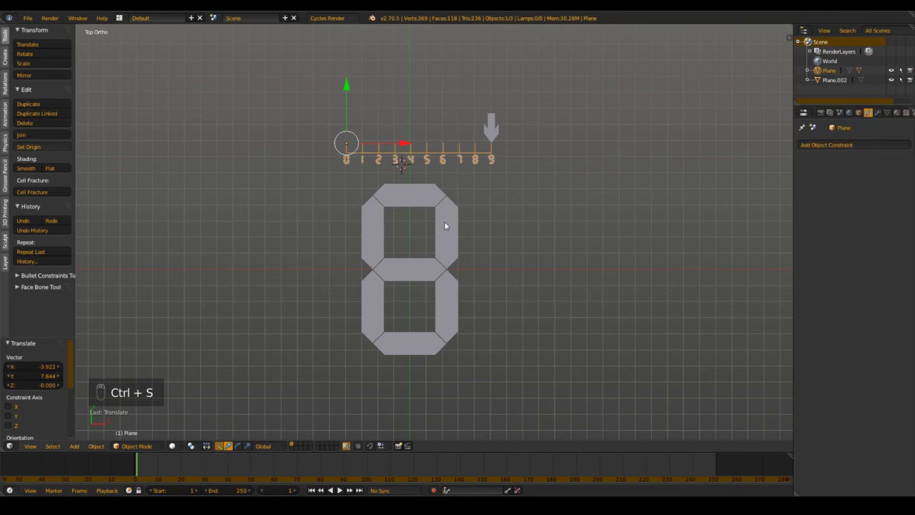
Step: Nudge the ruler horizontally into place, slide the arrow back to the 0 mark and save
key(g)
key(g)
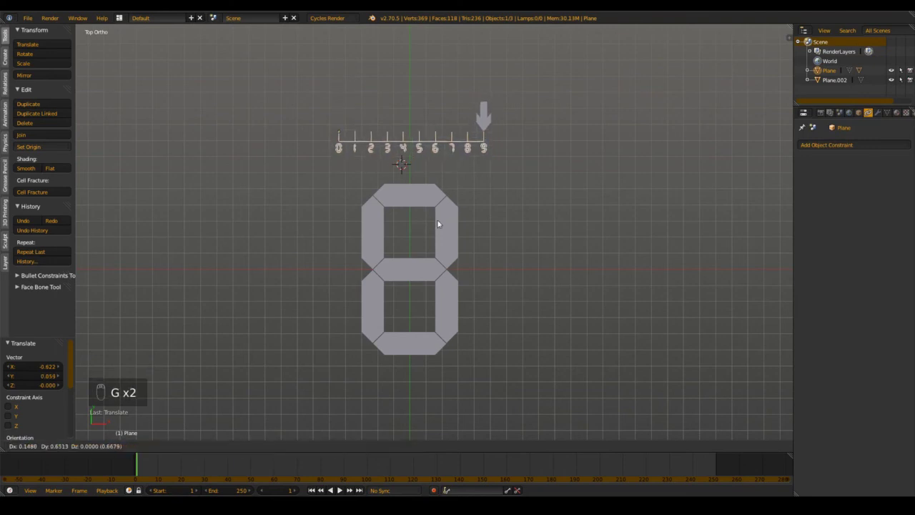
drag(438, 218, 326, 199)
key(ctrl+s)
right_click(491, 193)
key(g)
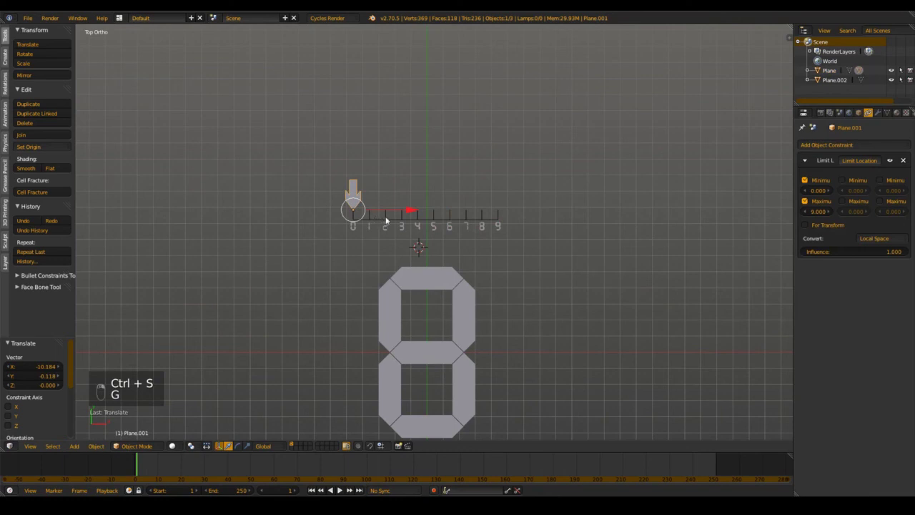
key(ctrl+s)
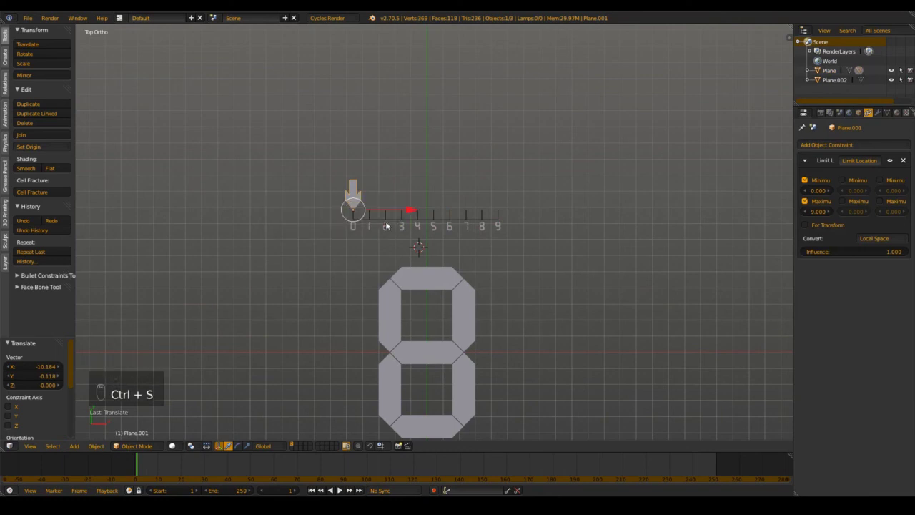
key(ctrl+s)
Step: Select the large 8 digit, zoom in and open its segments in Edit Mode
drag(417, 214, 440, 282)
key(g)
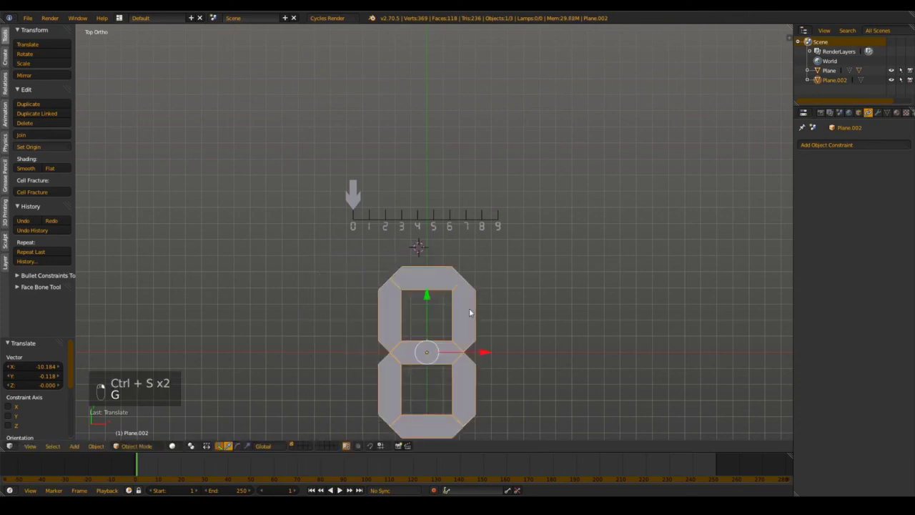
key(ctrl+s)
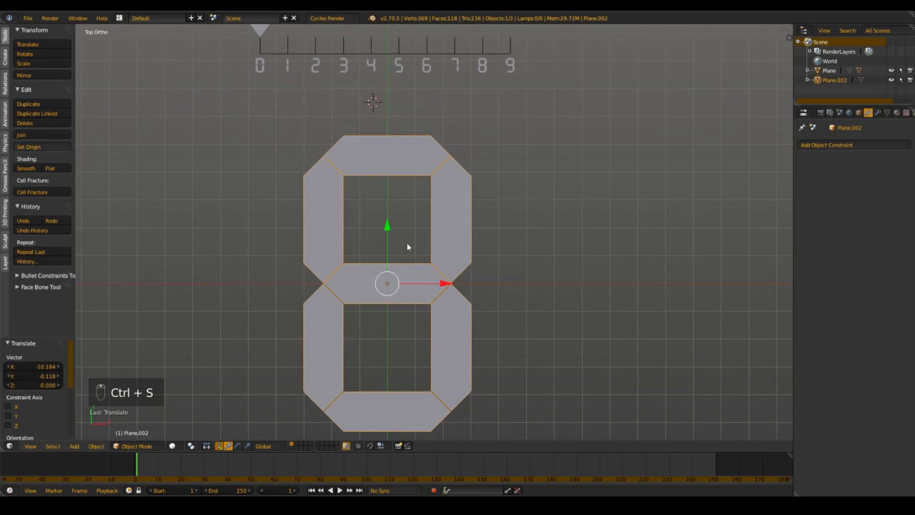
key(ctrl+s)
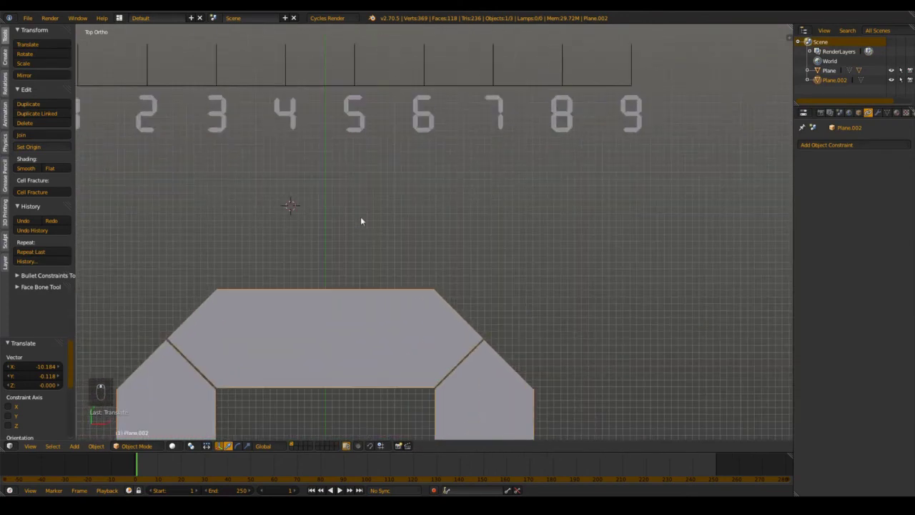
key(Tab)
key(a)
key(ctrl+s)
key(Tab)
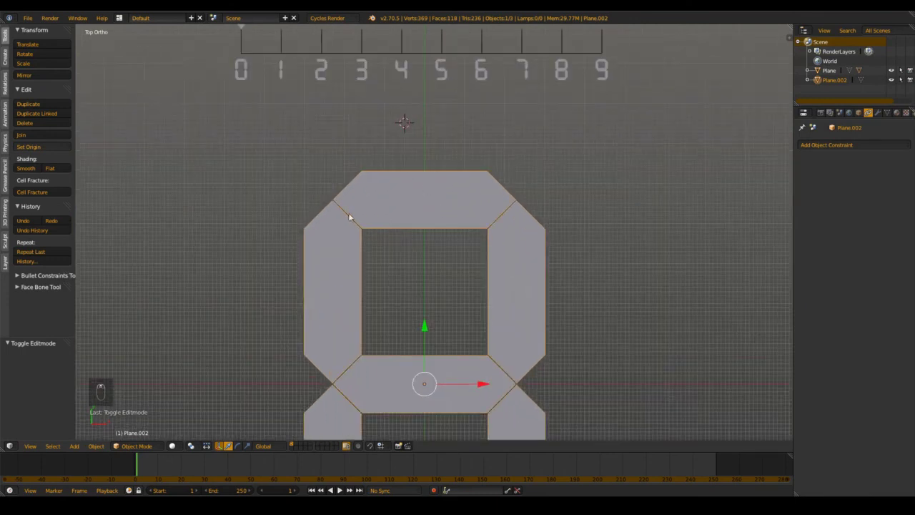
key(ctrl+s)
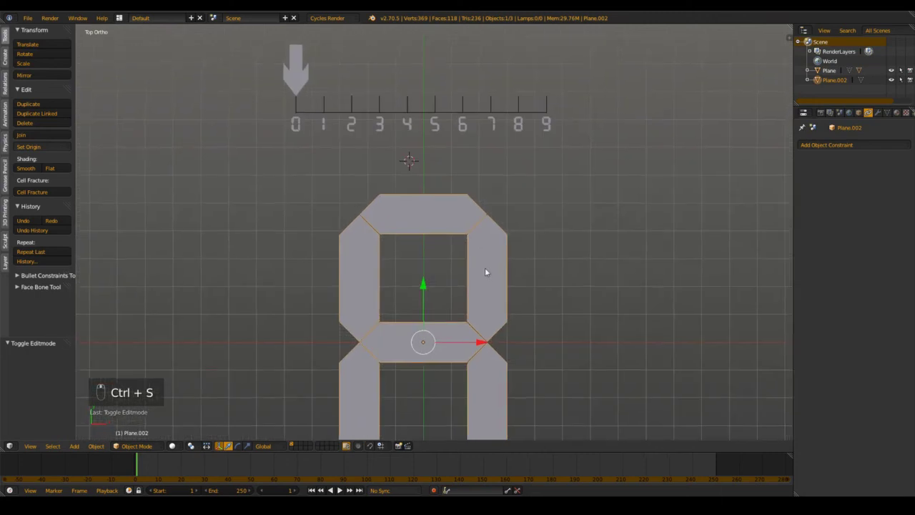
key(r)
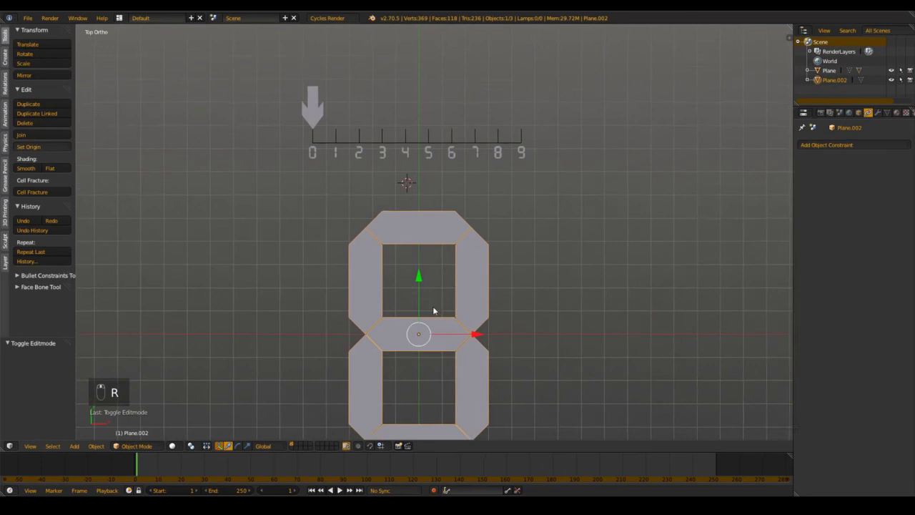